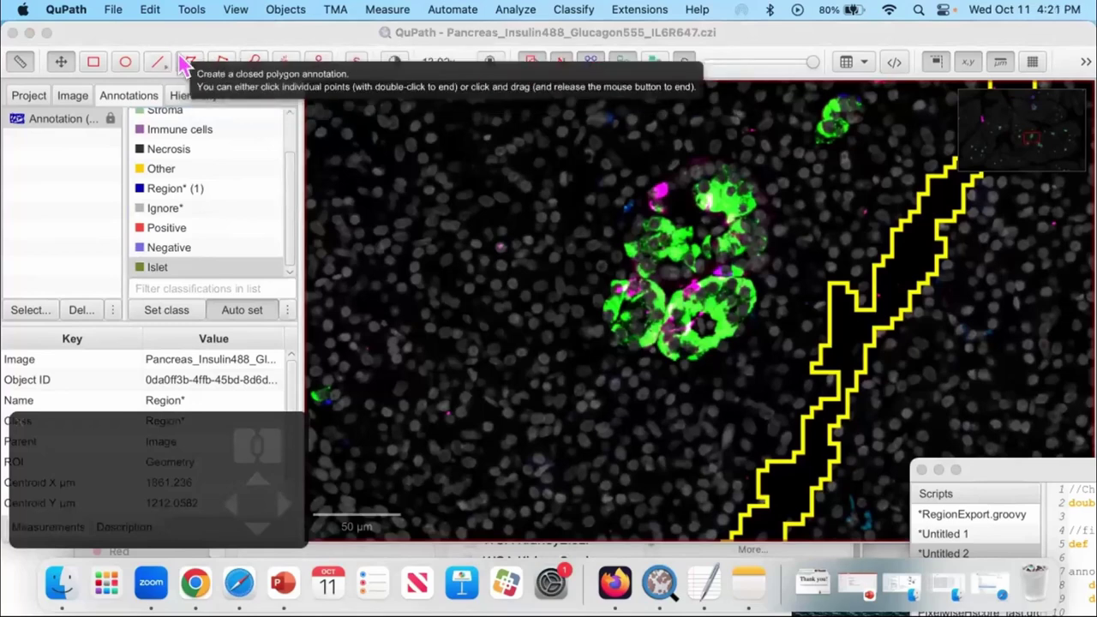
Outline the green islet with a freehand annotation and classify it as Islet
key(v)
drag(646, 343, 645, 89)
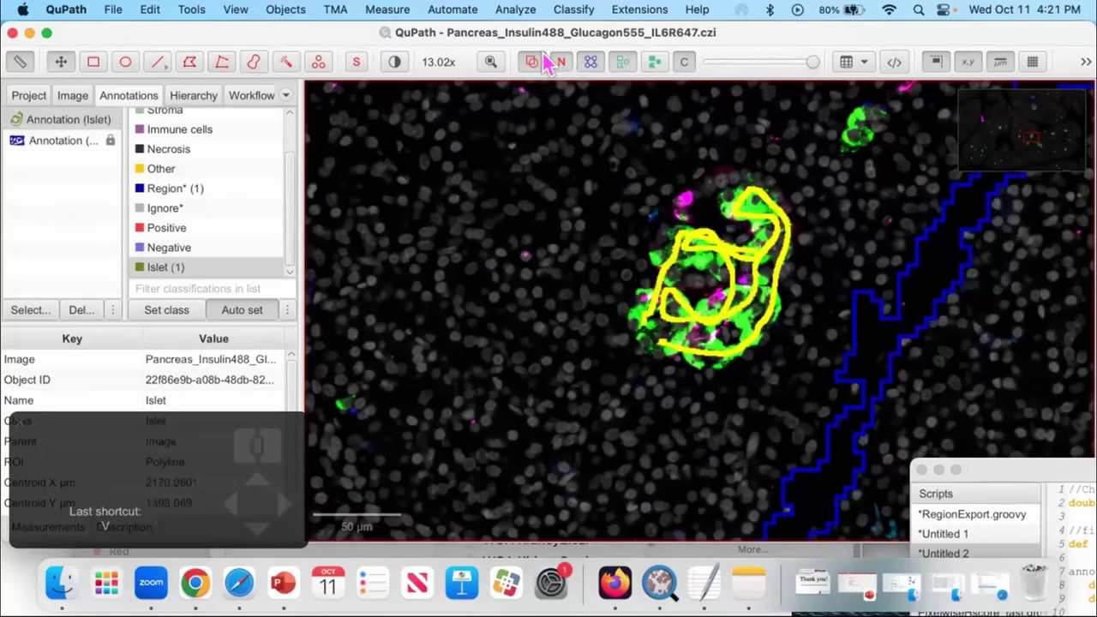
scroll(down, 3)
scroll(down, 3)
drag(577, 231, 628, 179)
scroll(up, 3)
click(706, 299)
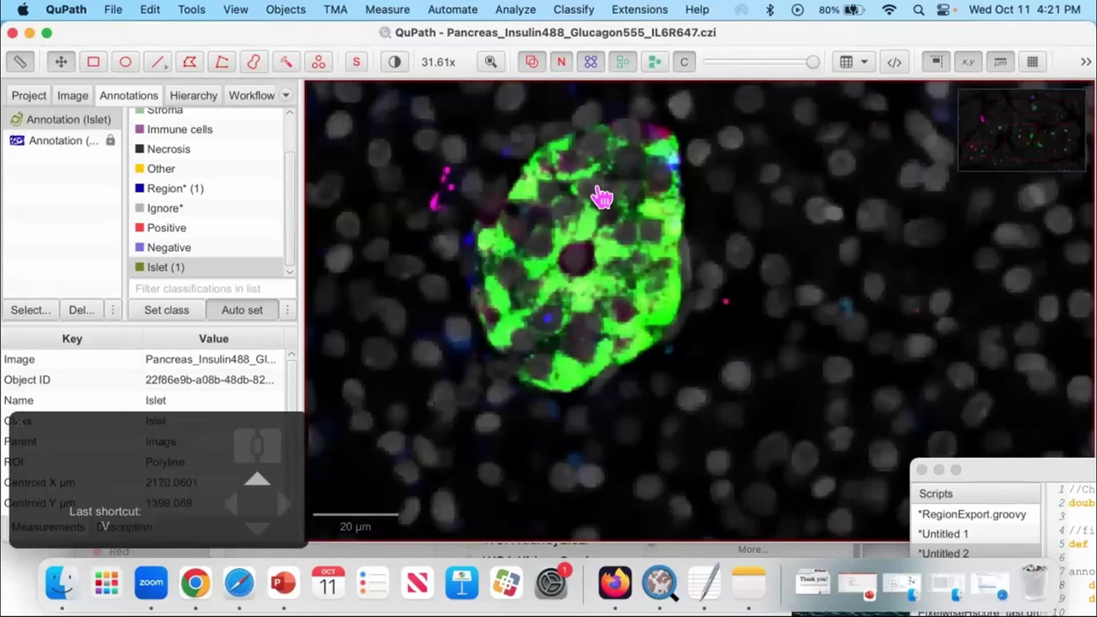
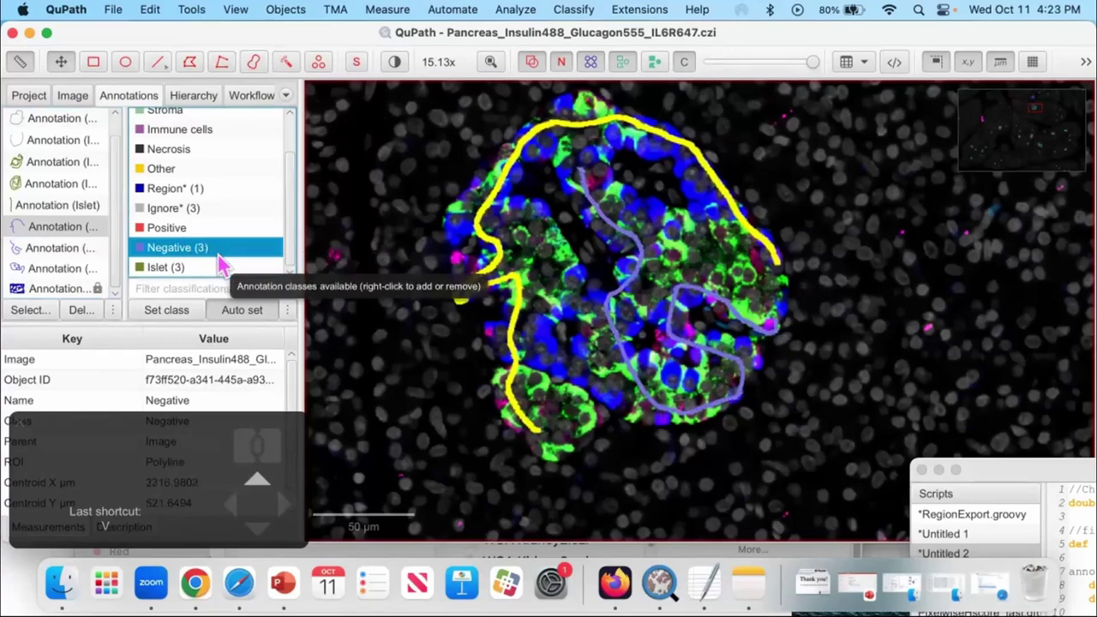
Assign the Other class to a drawn line annotation in the tissue
right_click(234, 251)
click(277, 391)
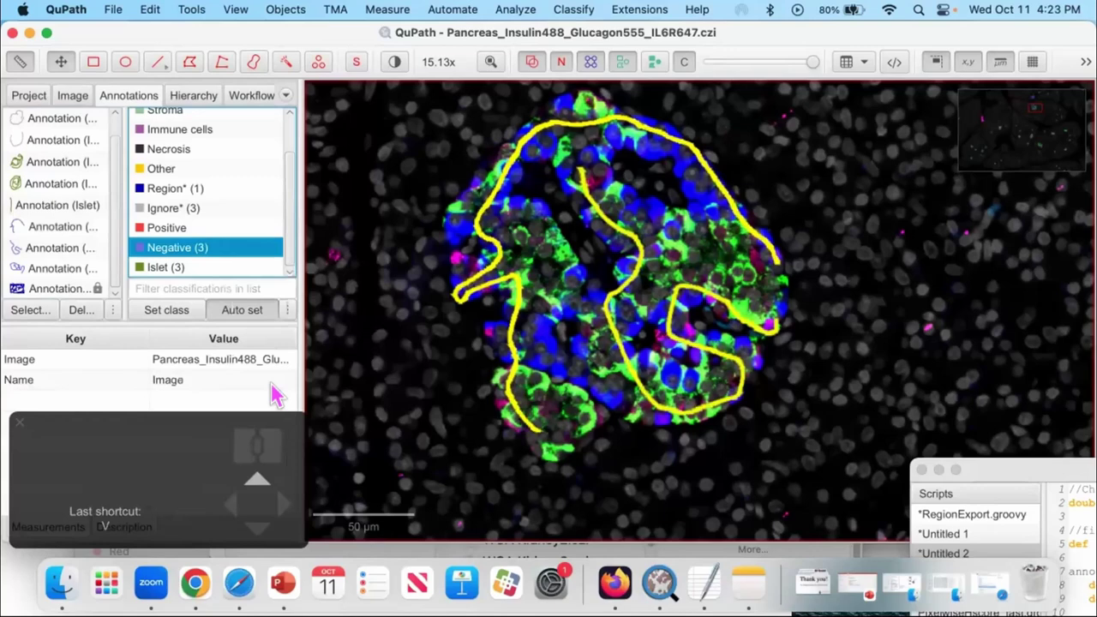
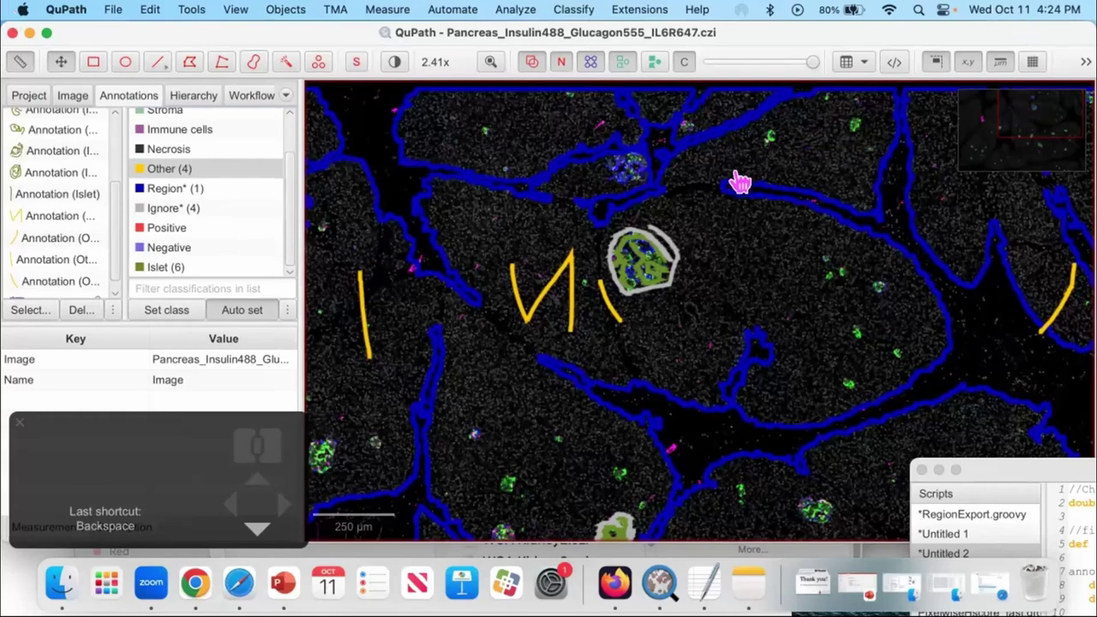
Draw another line annotation across the tissue for reclassification
drag(185, 170, 278, 292)
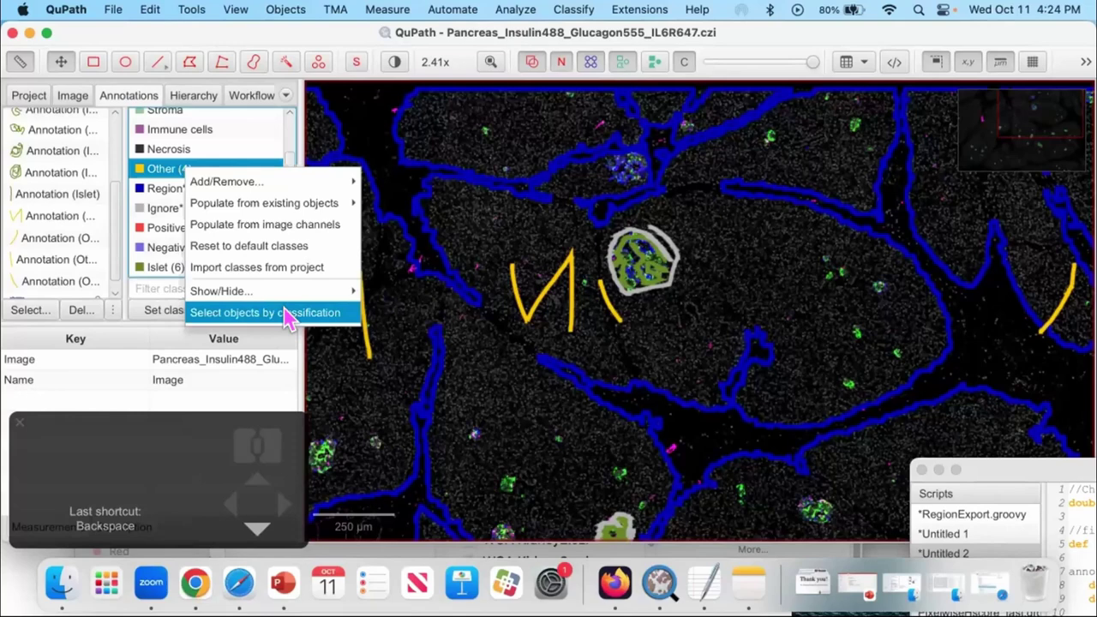
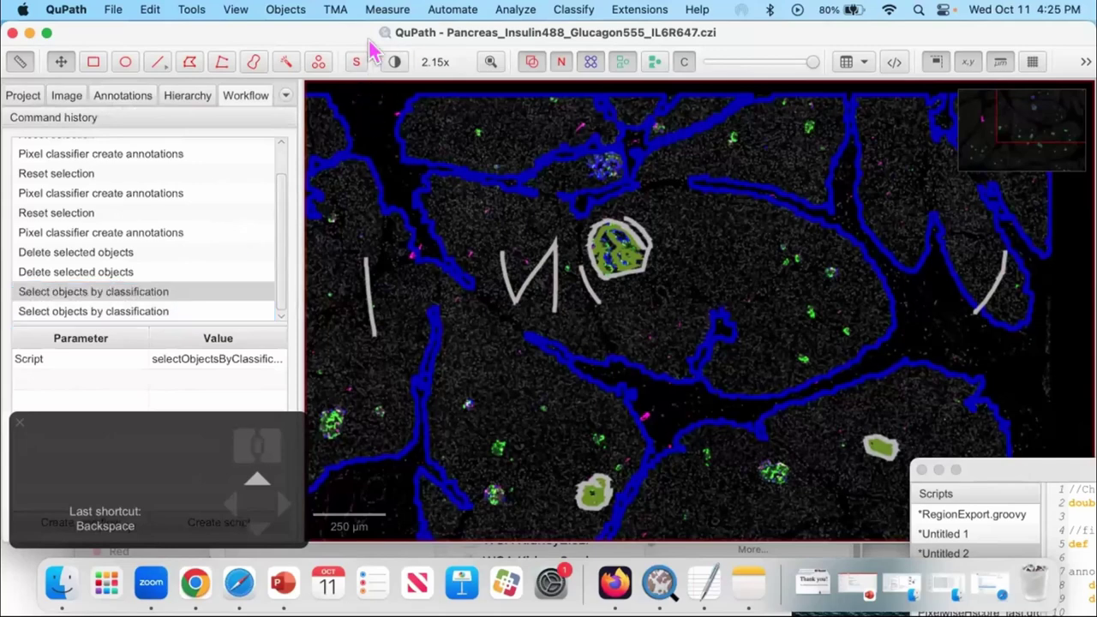
Bring up Train pixel classifier and show its feature list, with Gaussian the only checked feature
drag(405, 217, 434, 233)
scroll(up, 3)
scroll(up, 3)
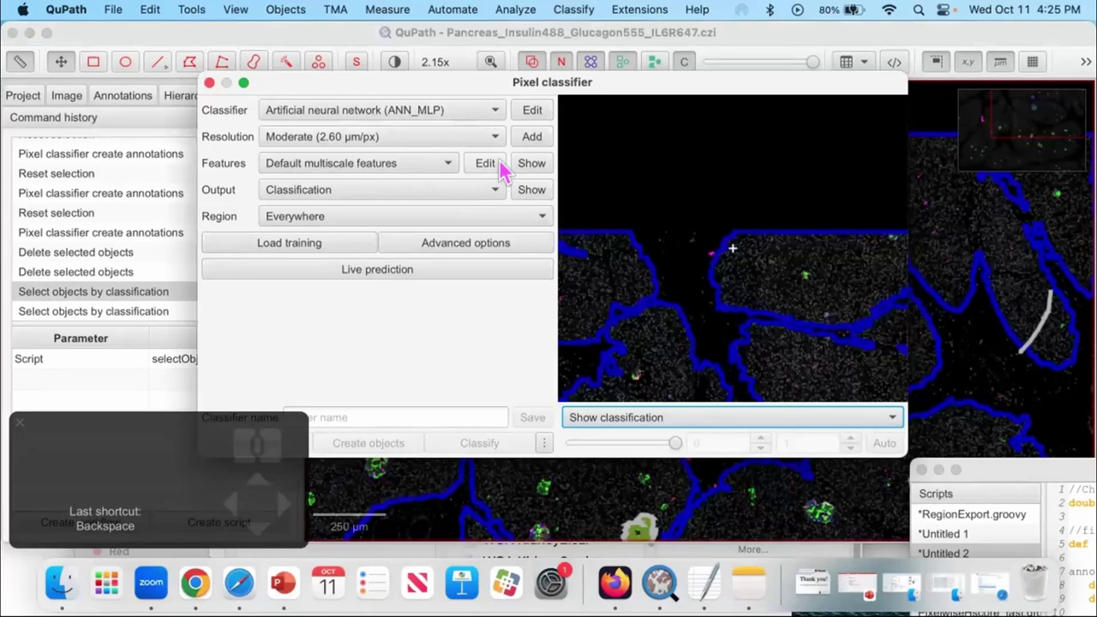
click(481, 168)
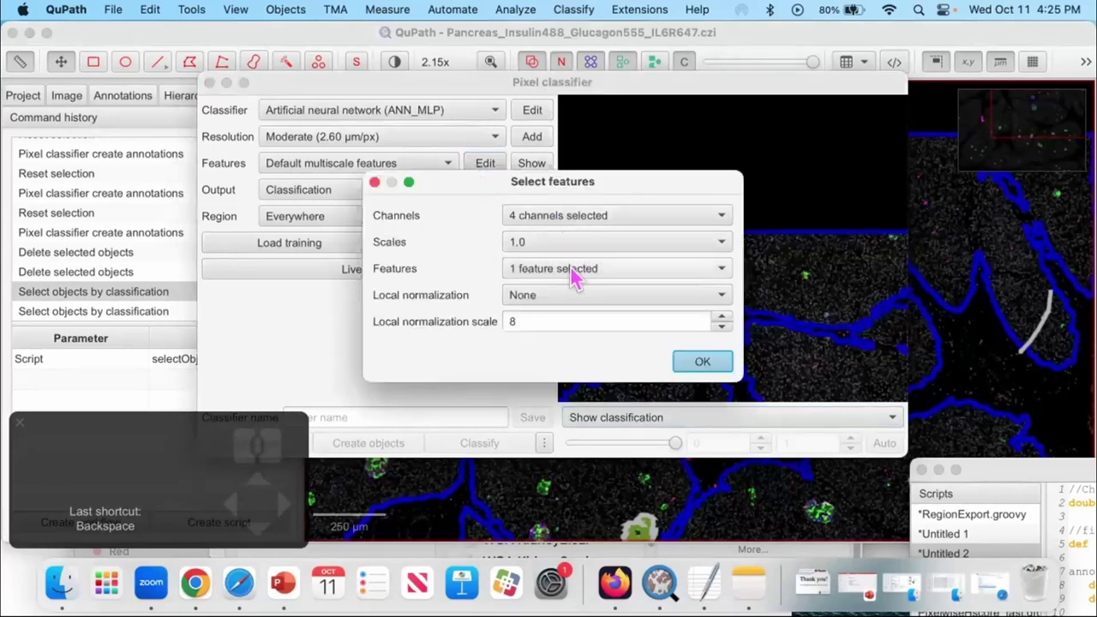
click(539, 276)
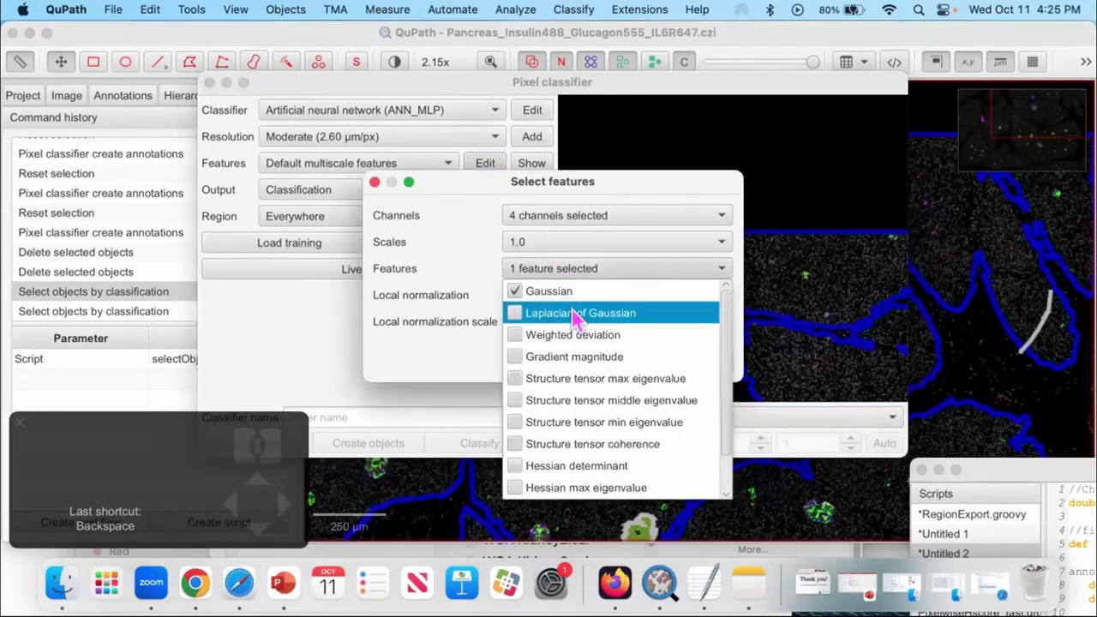
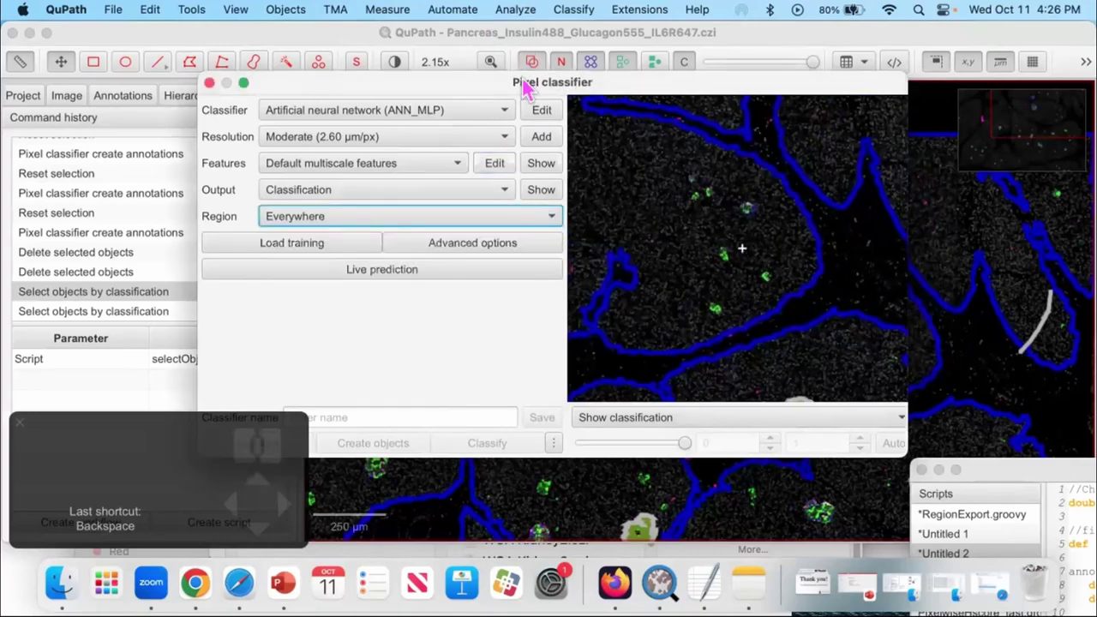
Start live prediction at High (1.30 µm/px) resolution and inspect predicted islets nearby
scroll(down, 3)
click(917, 313)
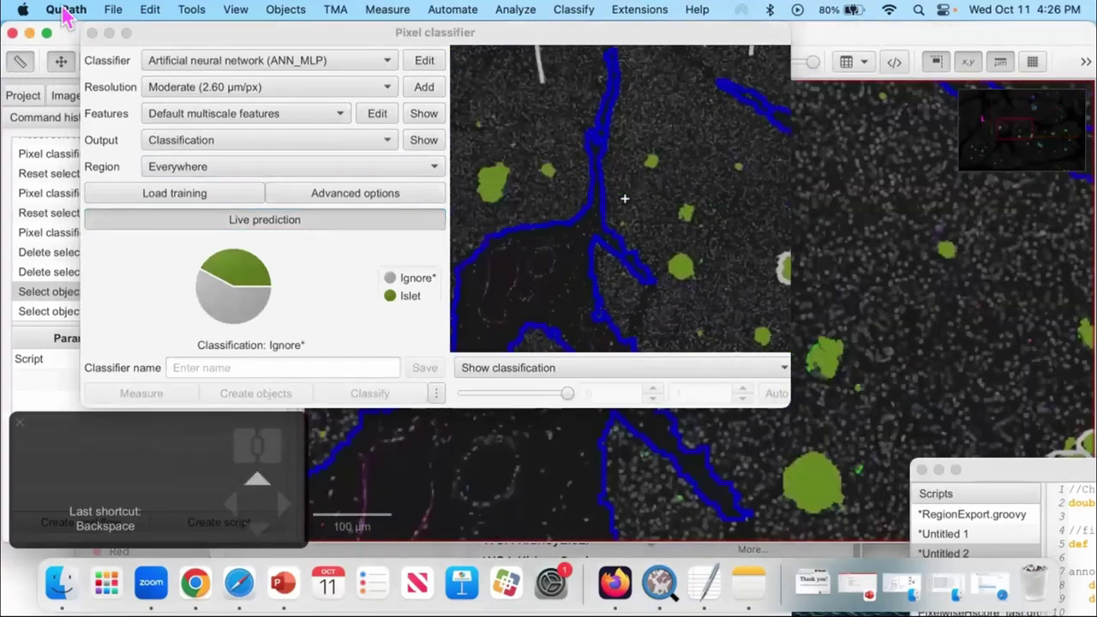
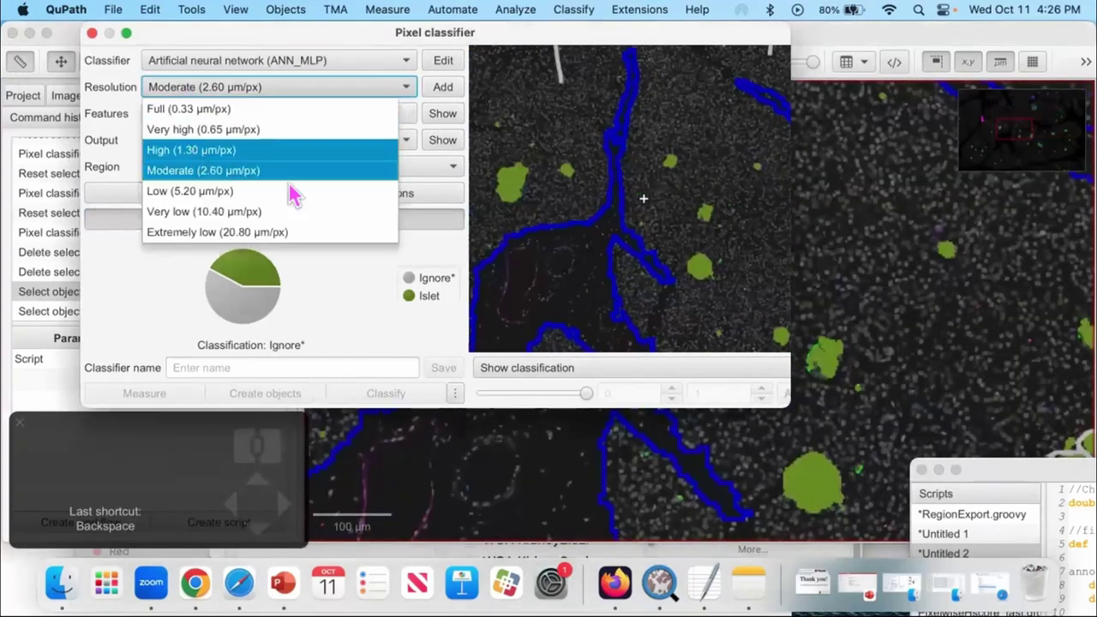
click(1044, 136)
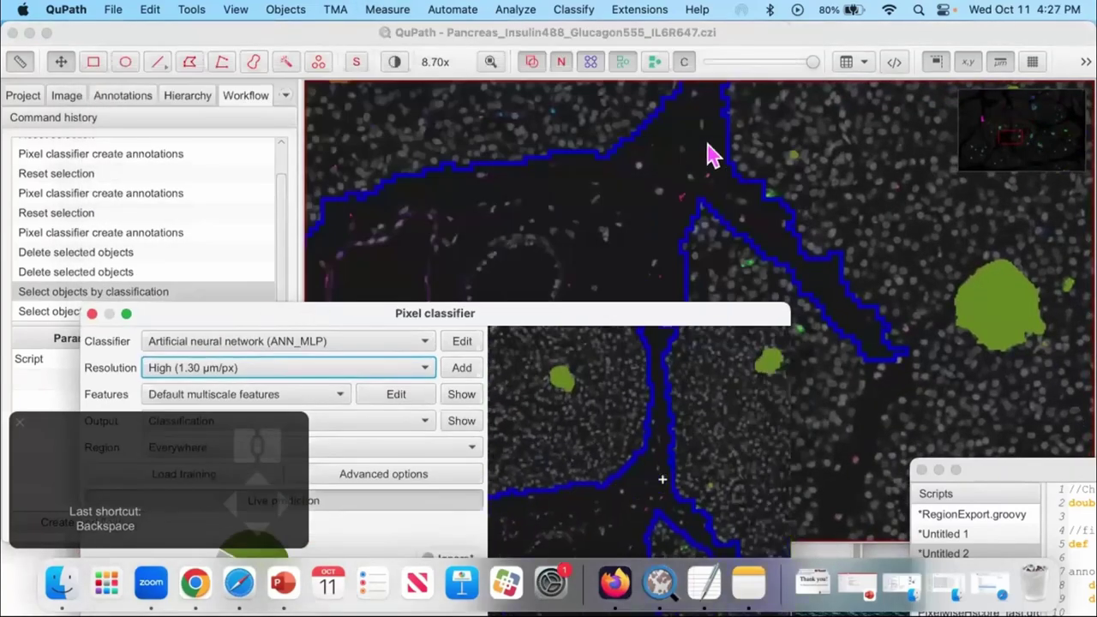
scroll(down, 3)
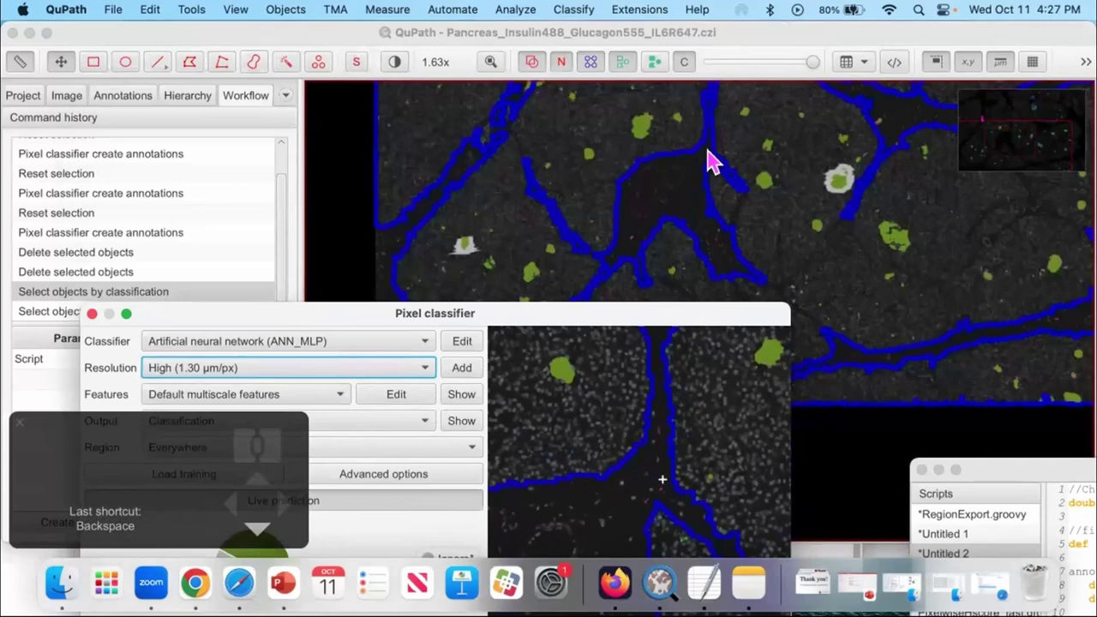
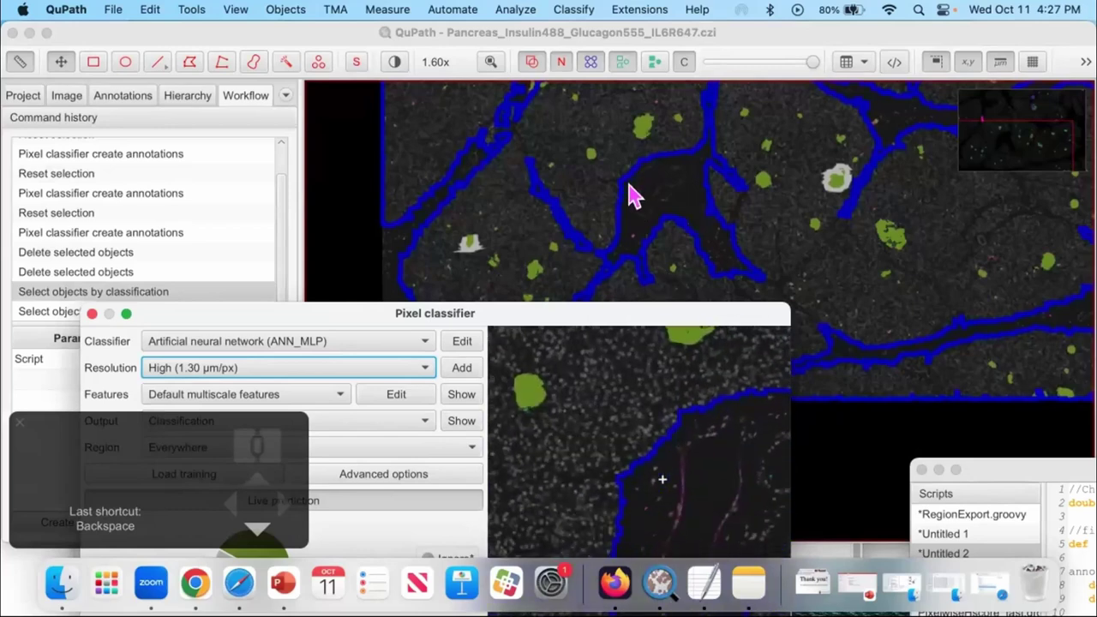
scroll(down, 3)
scroll(down, 3)
scroll(down, 3)
scroll(up, 3)
drag(662, 194, 732, 146)
Toggle the prediction overlay and examine the magenta cell cluster beneath its blue outline
key(c)
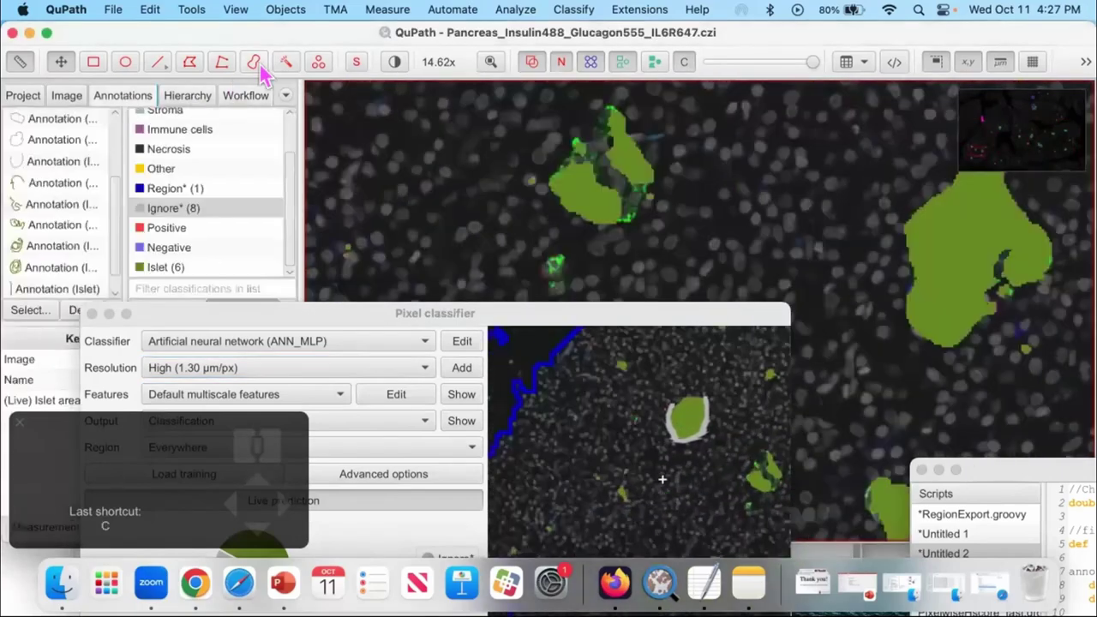
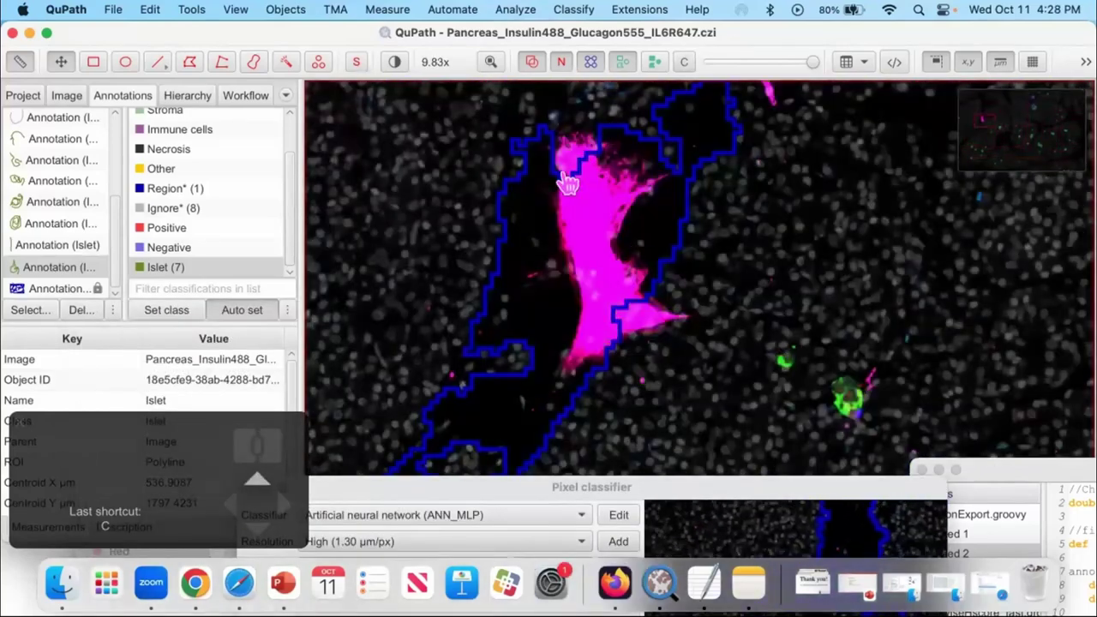
click(590, 217)
key(c)
key(c)
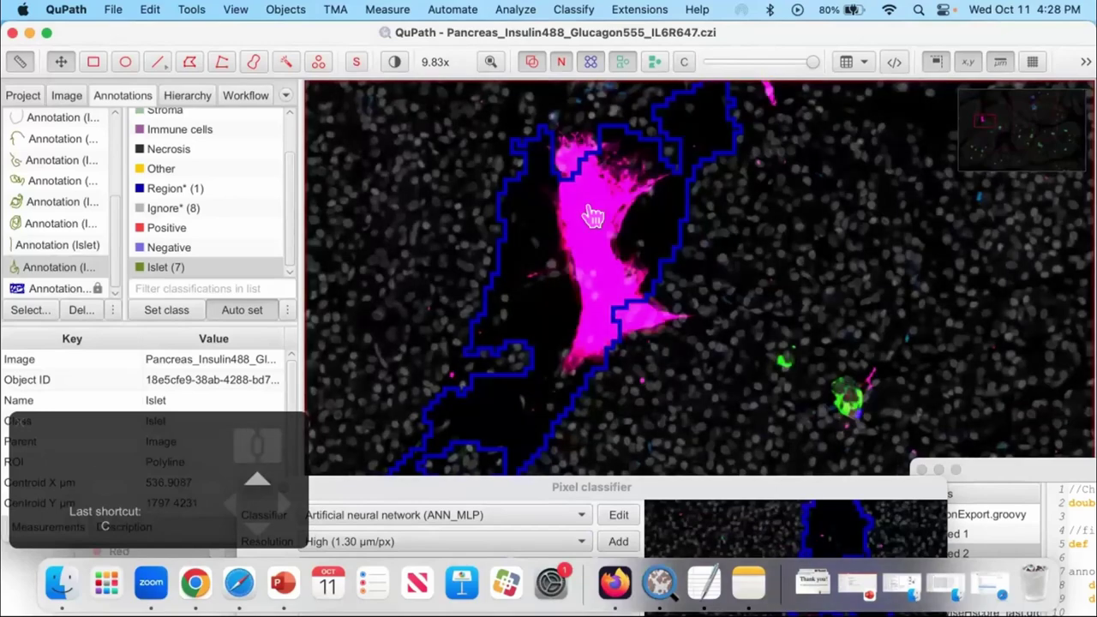
drag(590, 217, 611, 169)
scroll(up, 3)
key(c)
Zoom in on the cluster and add a corrective Islet/Ignore training annotation
scroll(up, 3)
scroll(up, 3)
drag(590, 161, 590, 178)
scroll(up, 3)
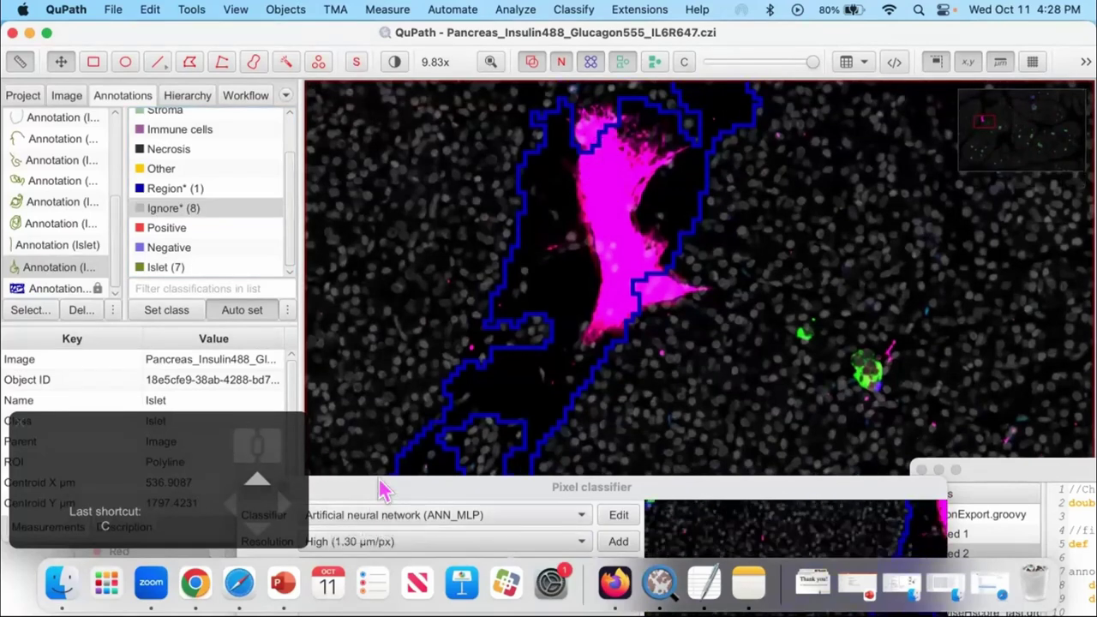
click(598, 235)
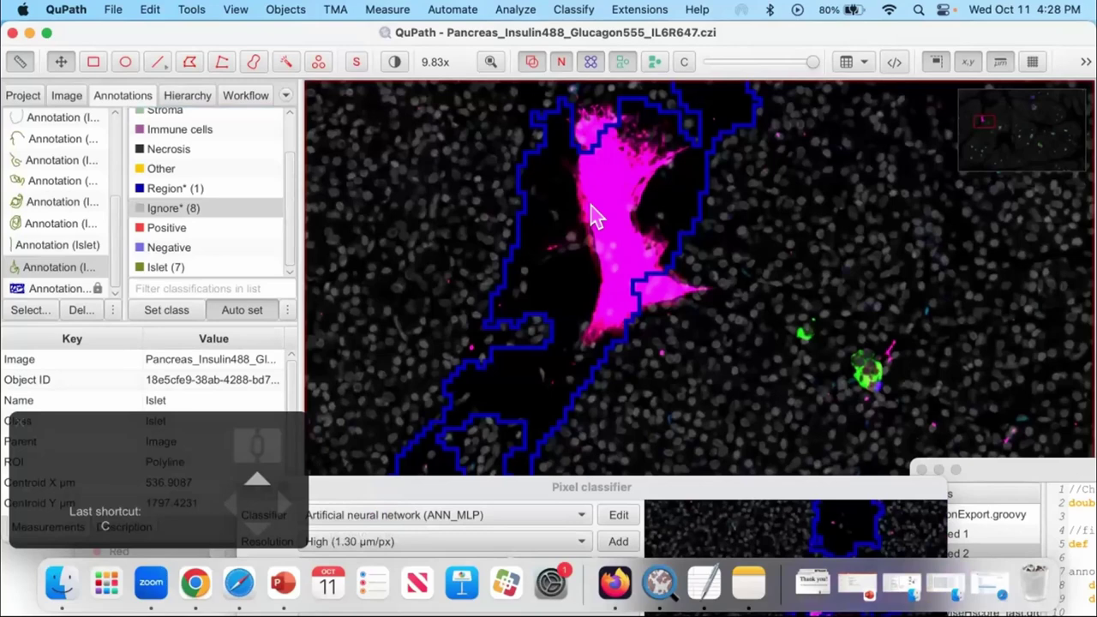
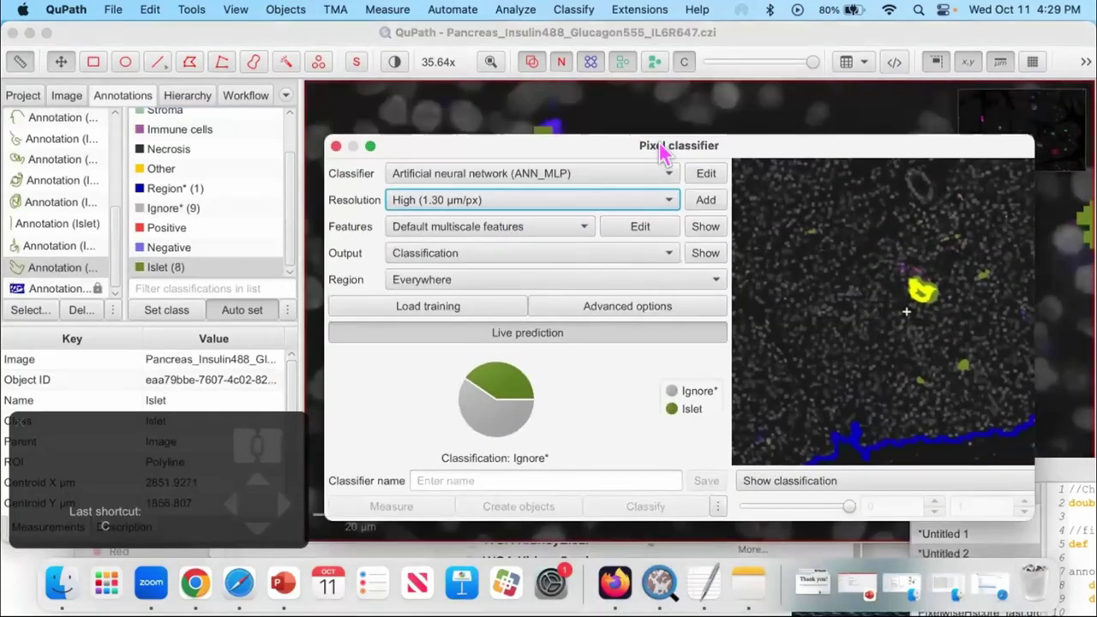
Zoom out to review the green islet predictions over the whole tissue section
scroll(down, 3)
scroll(up, 3)
scroll(up, 3)
scroll(up, 3)
scroll(up, 3)
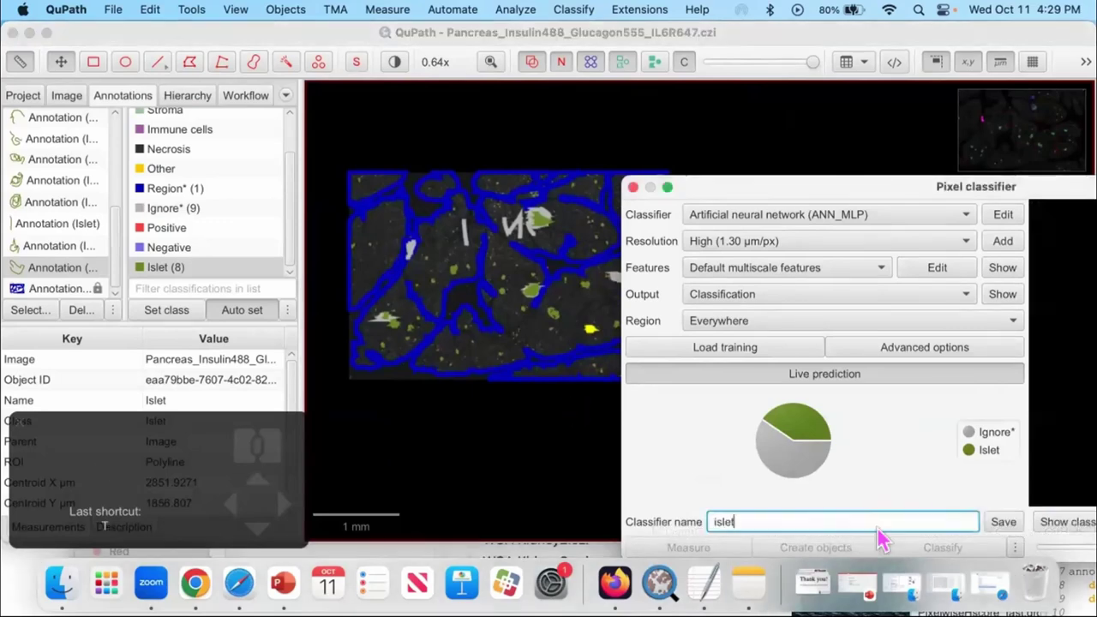
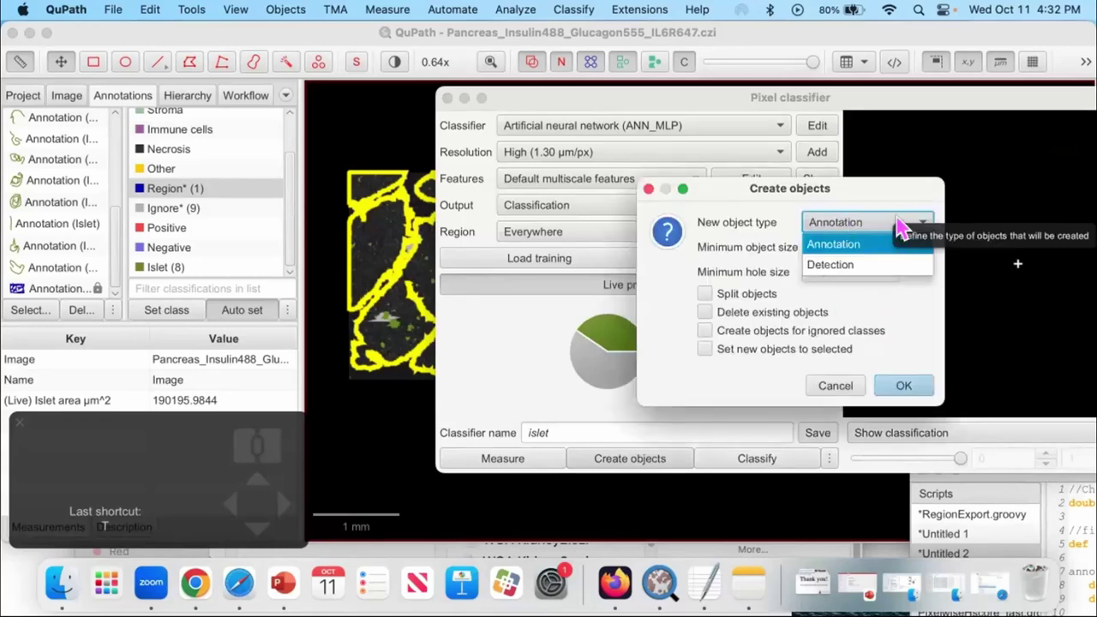
Choose Annotation as the new object type in the Create objects dialog
click(905, 227)
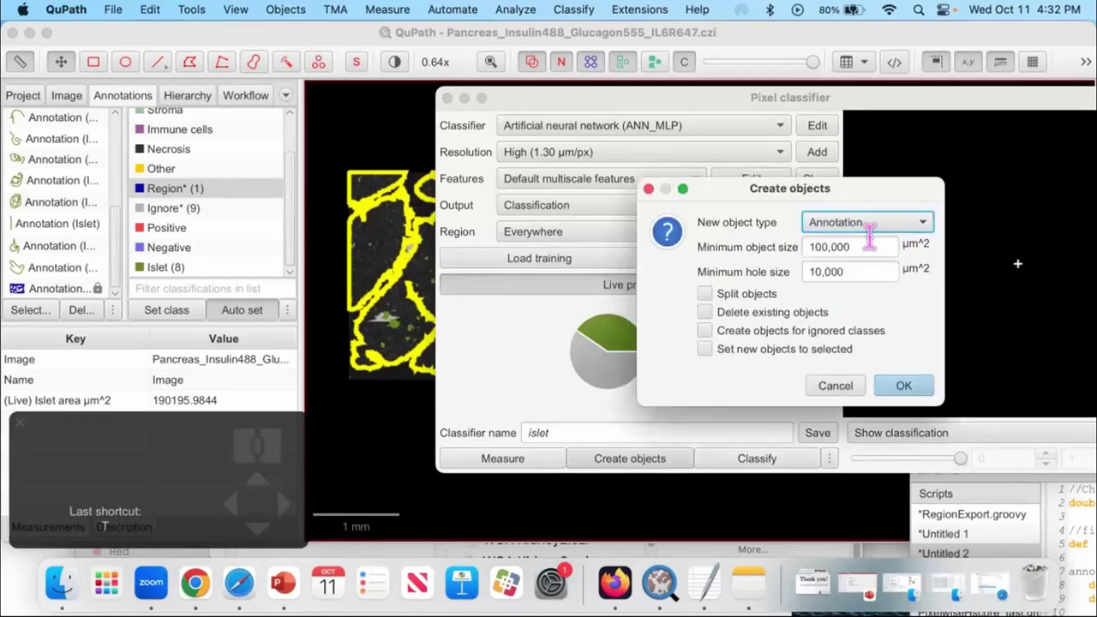
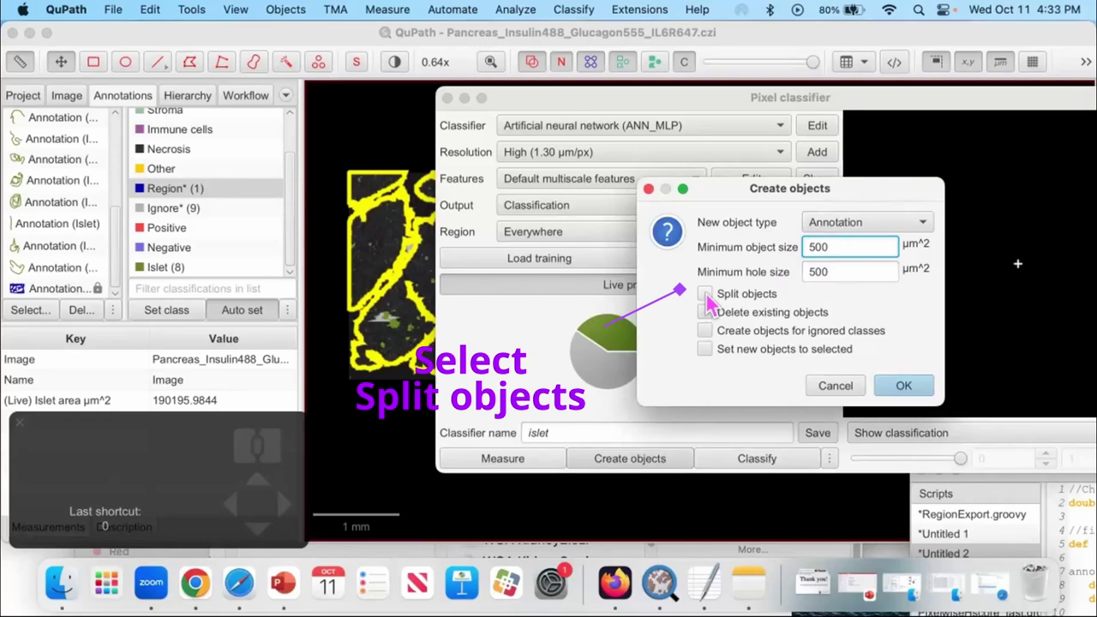
Confirm Create objects to generate 75 Islet annotations from the predictions
click(912, 391)
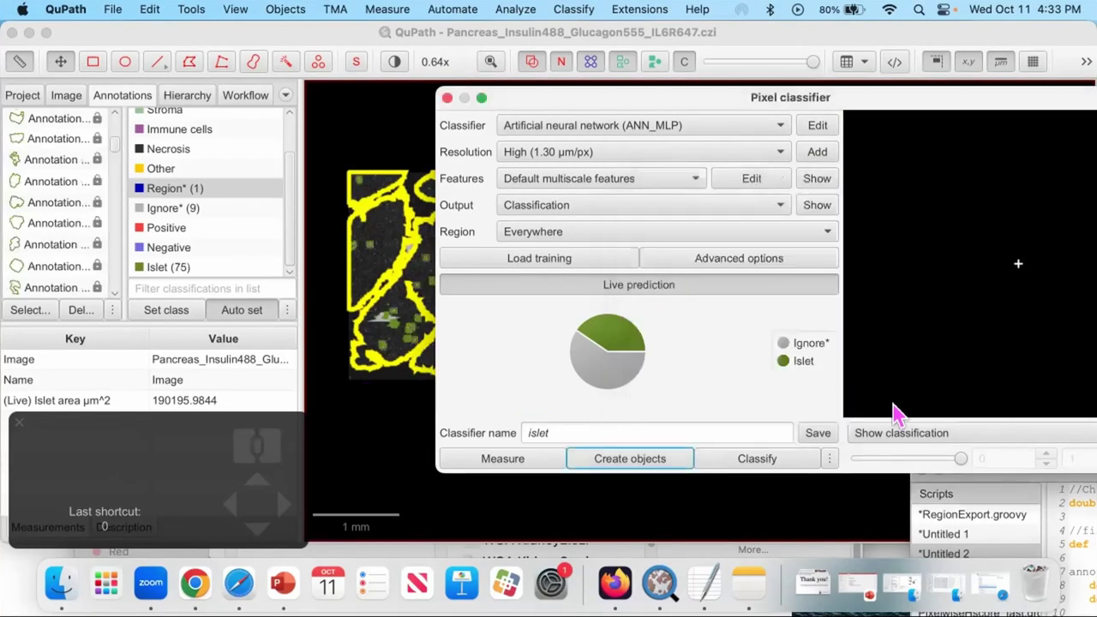
scroll(up, 3)
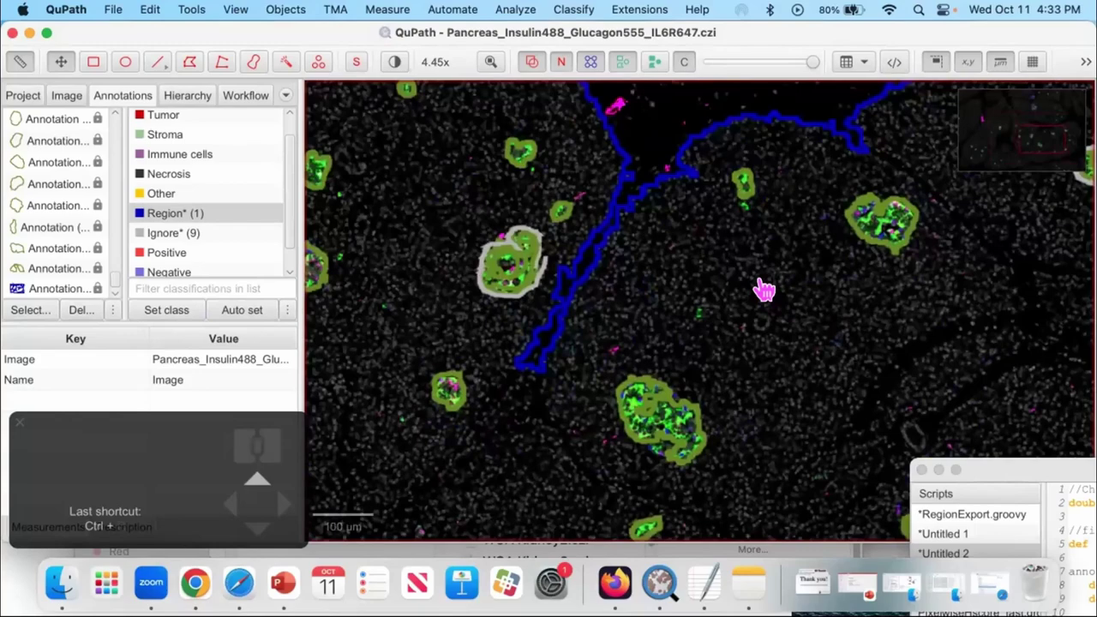
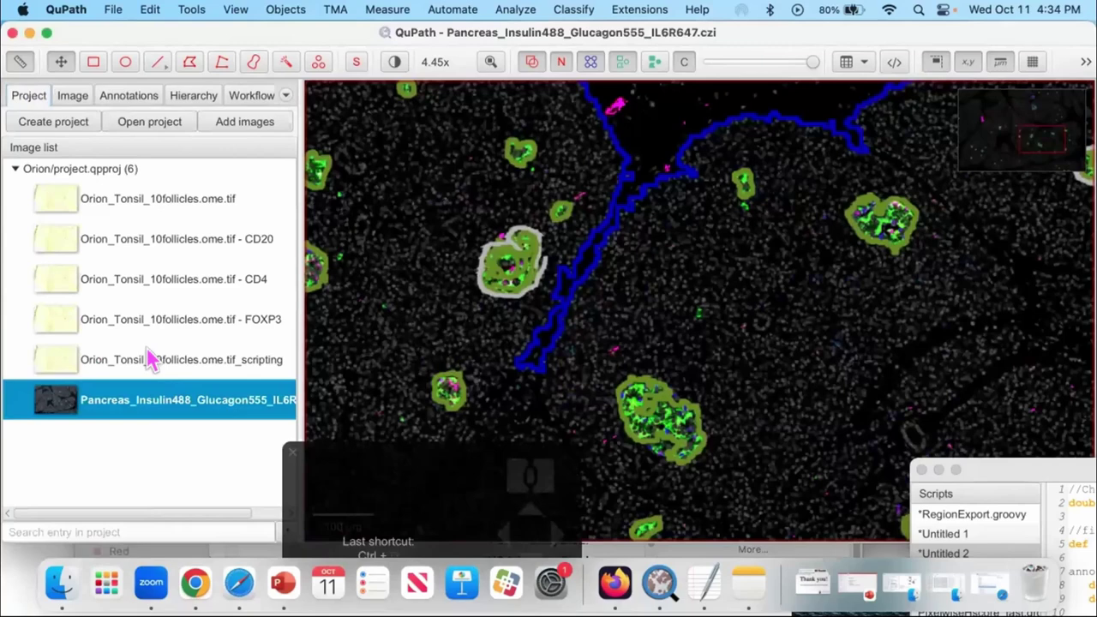
Duplicate the image, load the saved Pancreas classifier and create objects over the full image
click(246, 387)
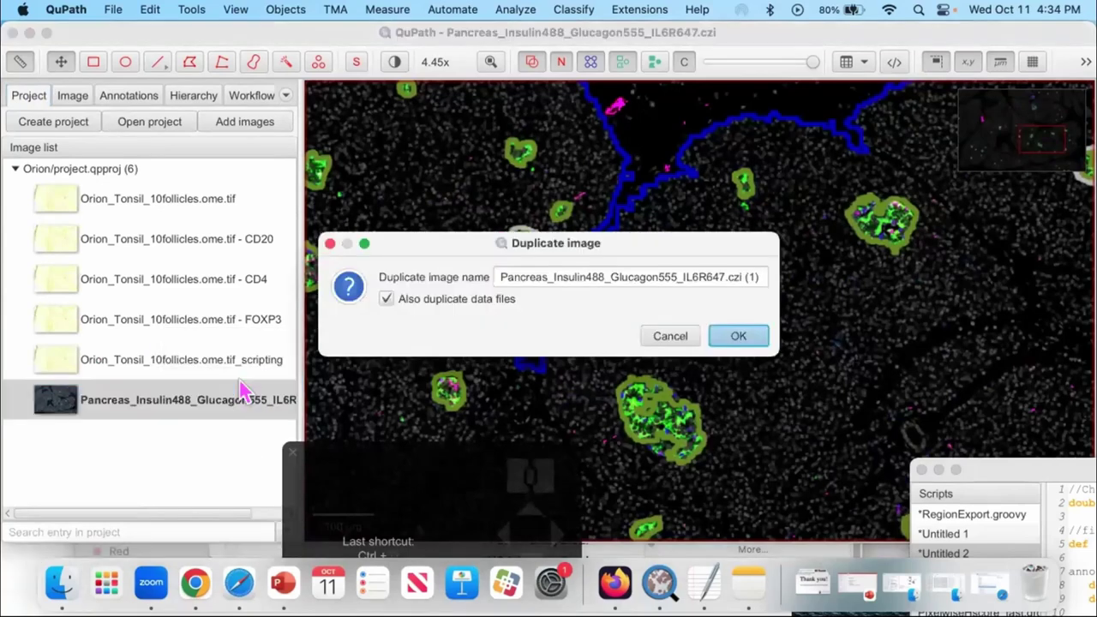
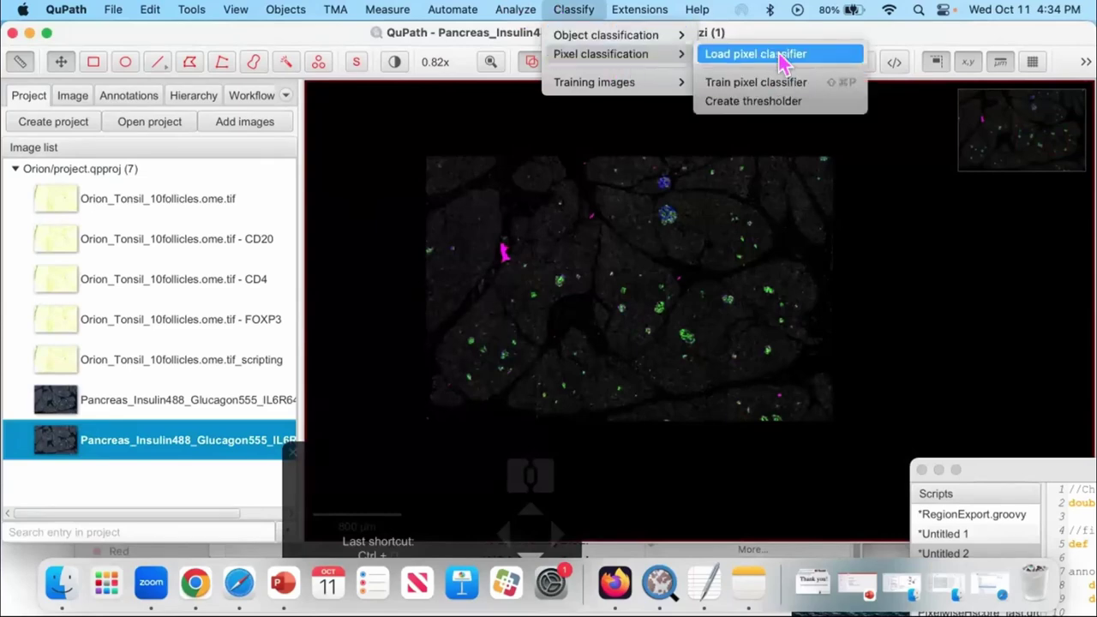
click(545, 252)
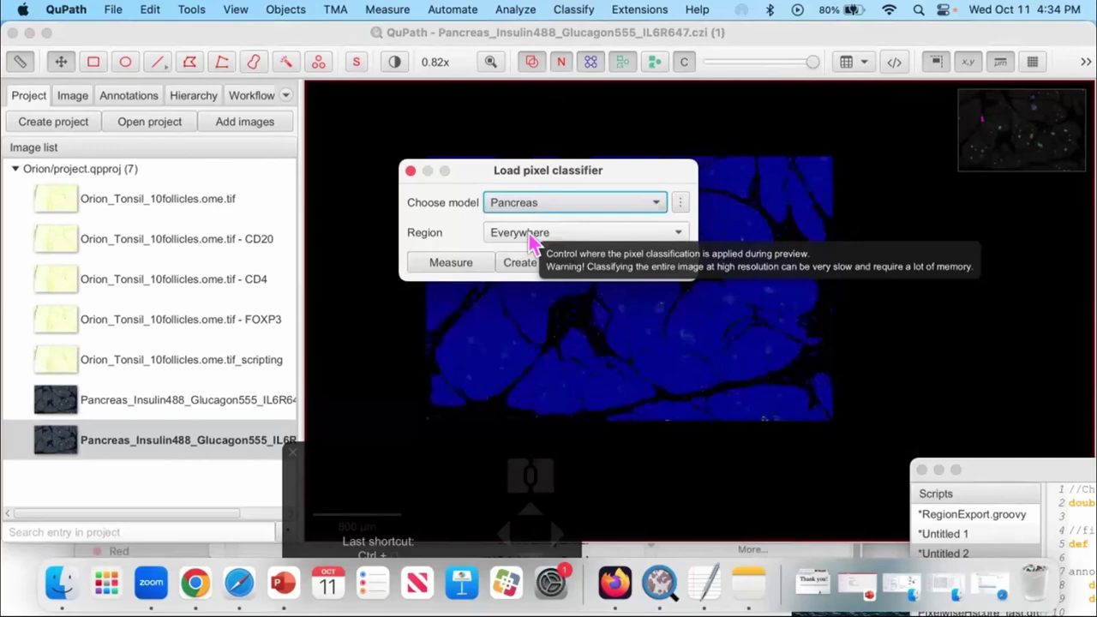
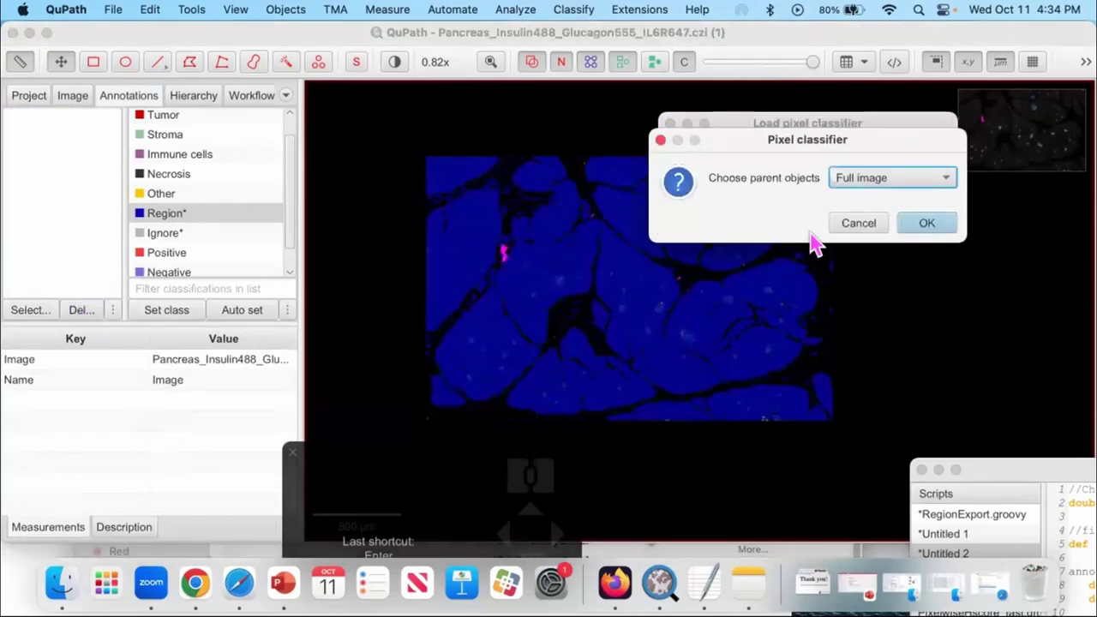
double_click(949, 218)
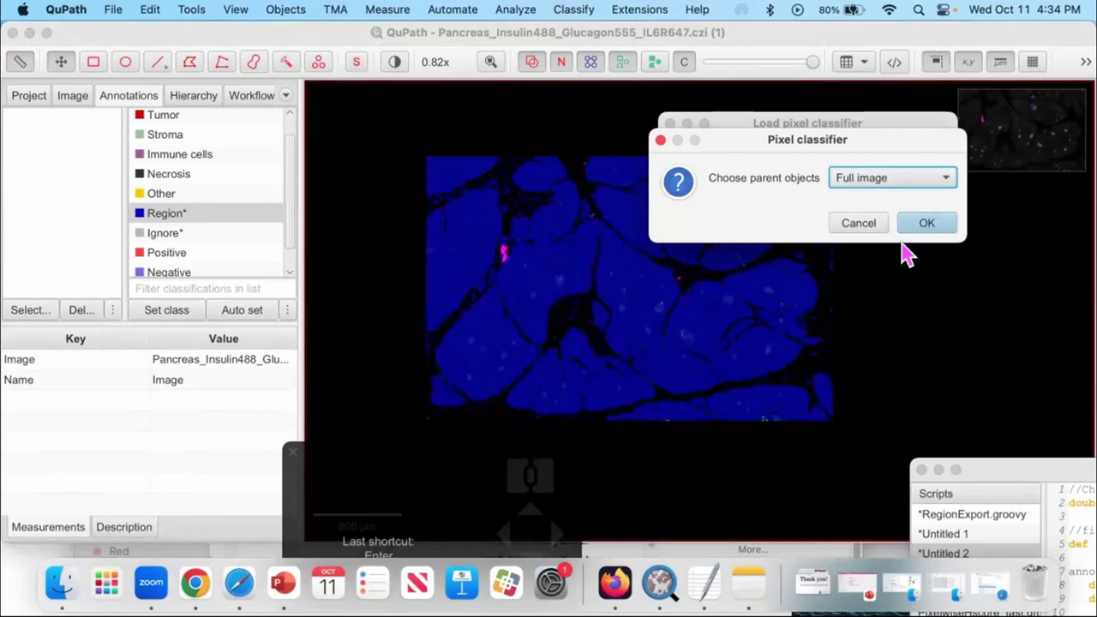
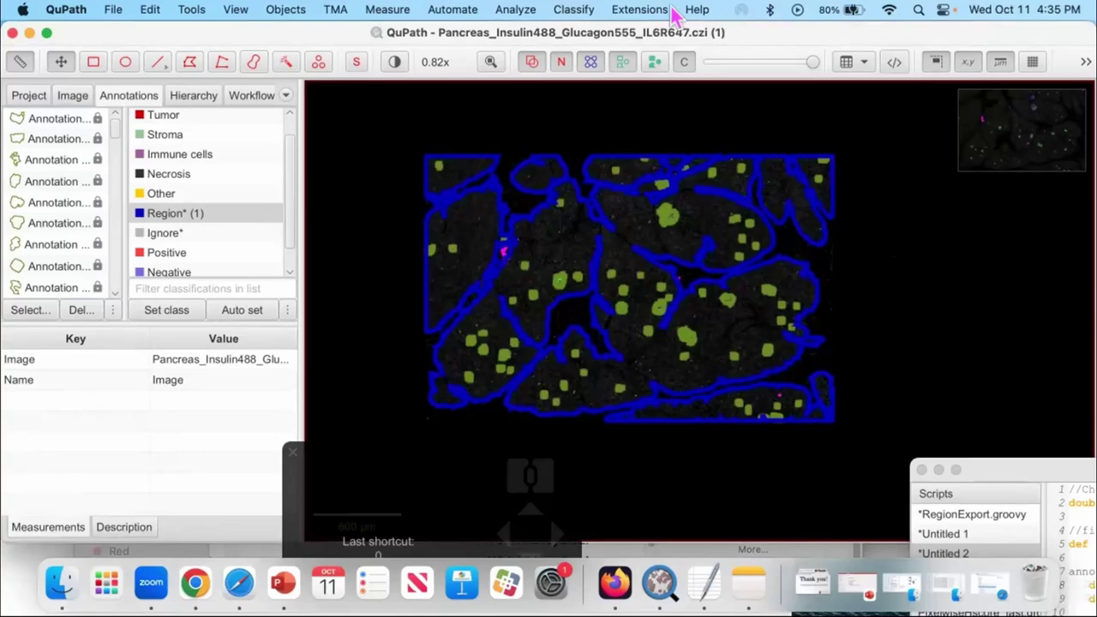
Save the duplicated image's data with Cmd+S and widen the annotation list to read the names
click(627, 182)
scroll(up, 3)
scroll(up, 3)
key(super+s)
drag(685, 239, 637, 220)
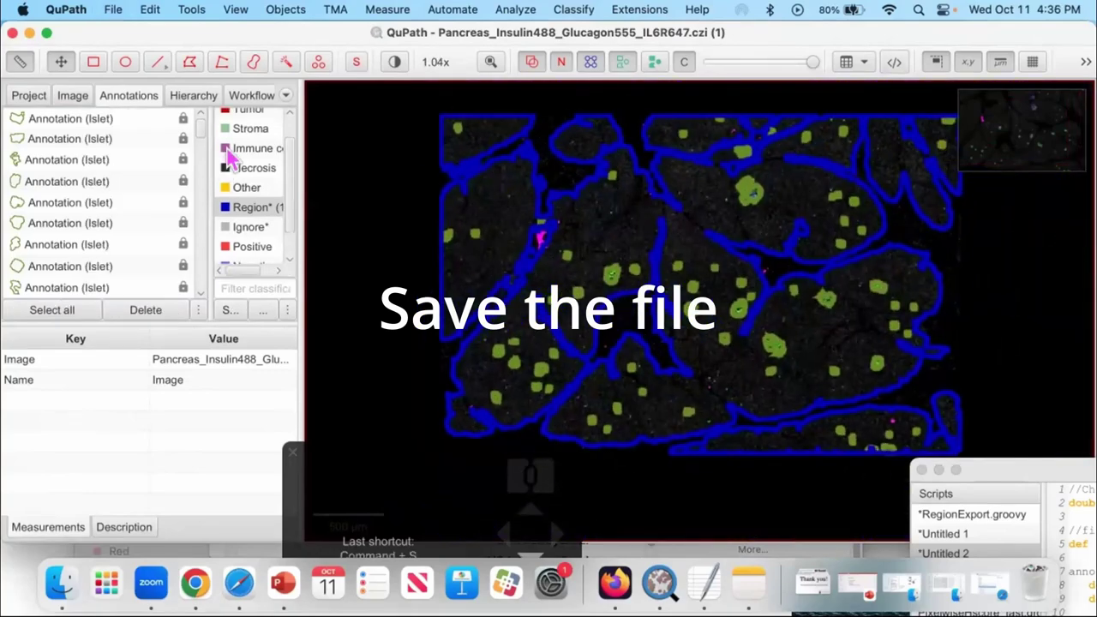
scroll(up, 3)
Pan and zoom around the tissue, then zoom out to see more of the islets
drag(549, 346, 542, 399)
scroll(up, 3)
drag(571, 293, 522, 301)
drag(604, 272, 576, 314)
scroll(up, 3)
scroll(up, 3)
scroll(up, 3)
key(shift+f)
click(712, 248)
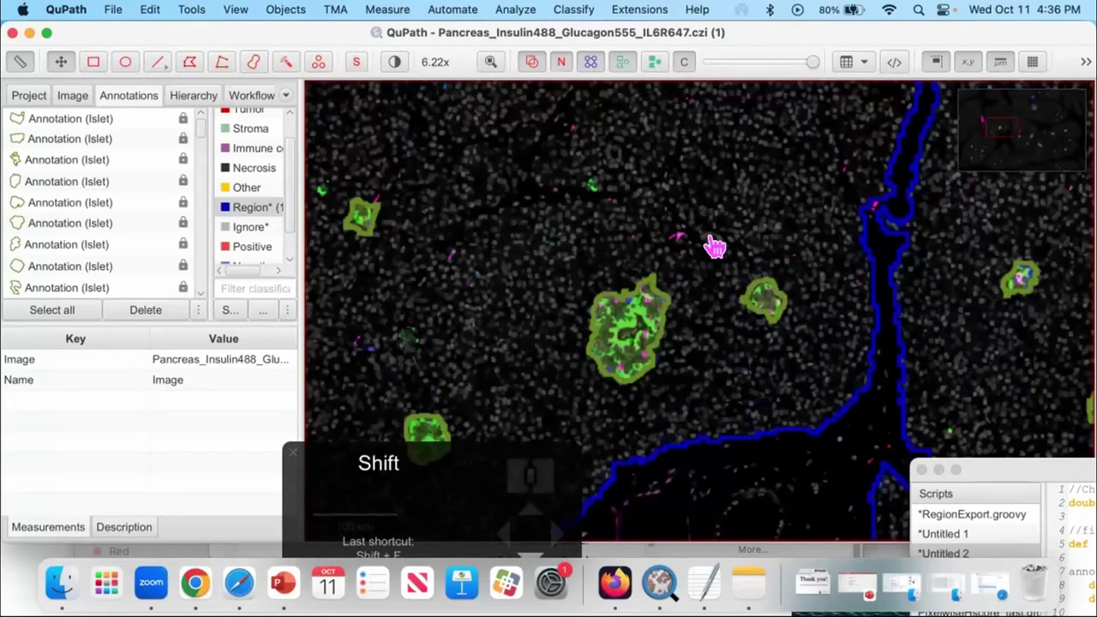
key(shift+f)
key(f)
key(f)
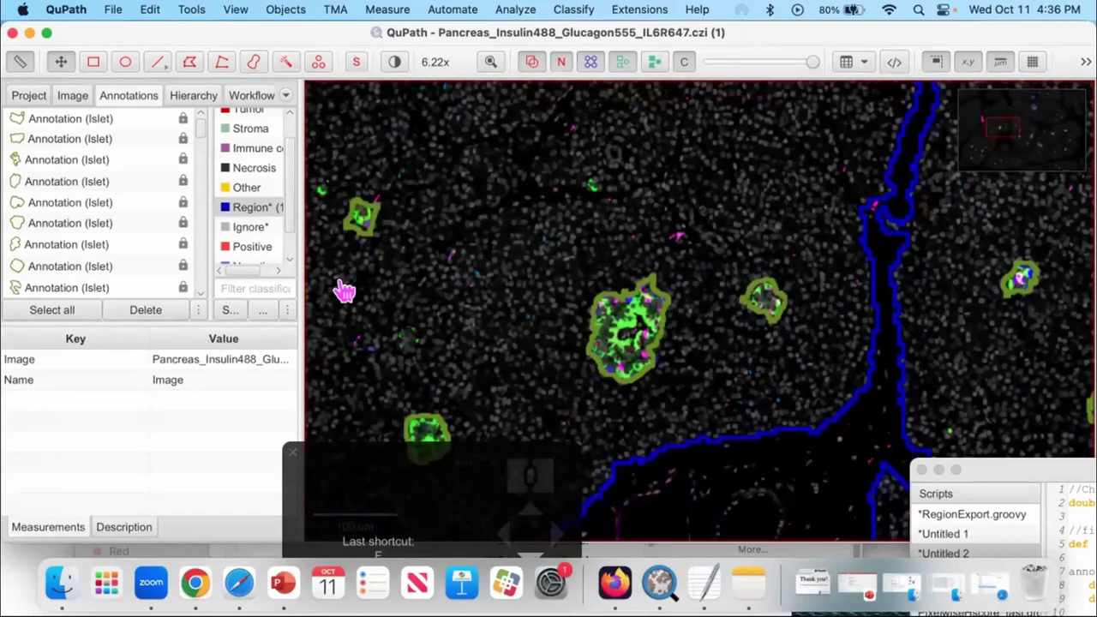
key(f)
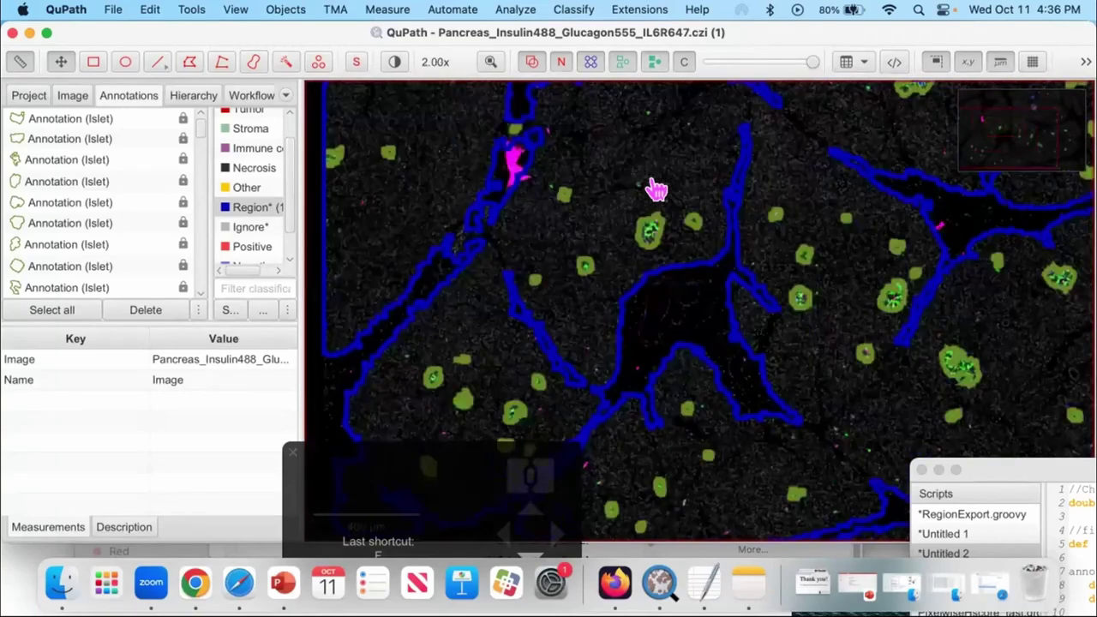
Zoom in closely on a large islet and its green outline
click(656, 206)
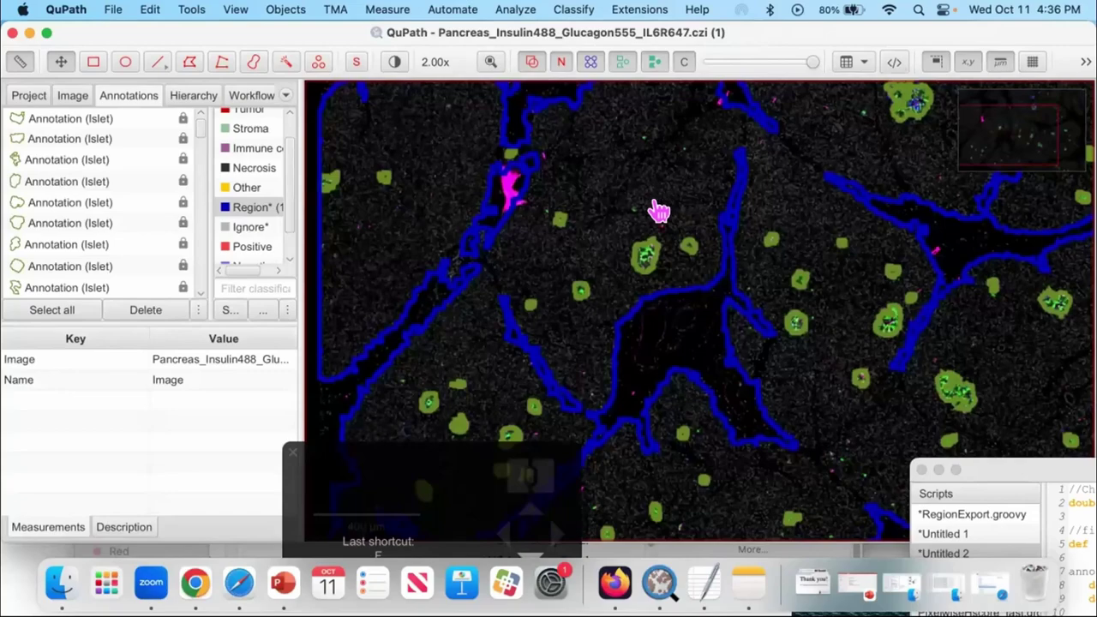
scroll(up, 3)
scroll(up, 3)
key(shift+f)
scroll(up, 3)
scroll(up, 3)
click(776, 437)
click(624, 344)
scroll(up, 3)
scroll(up, 3)
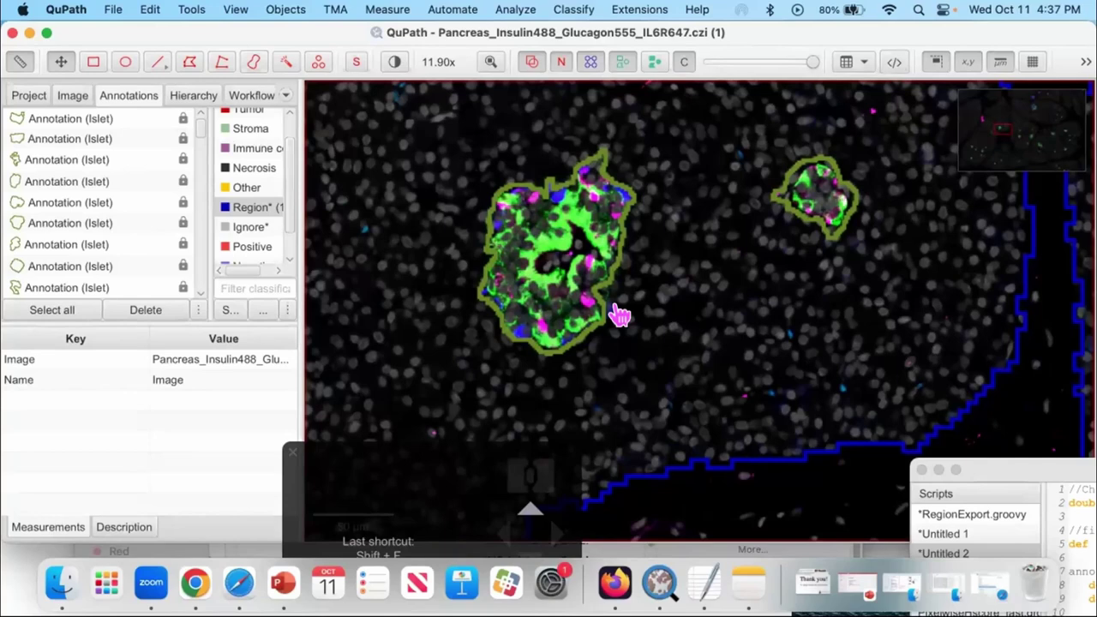
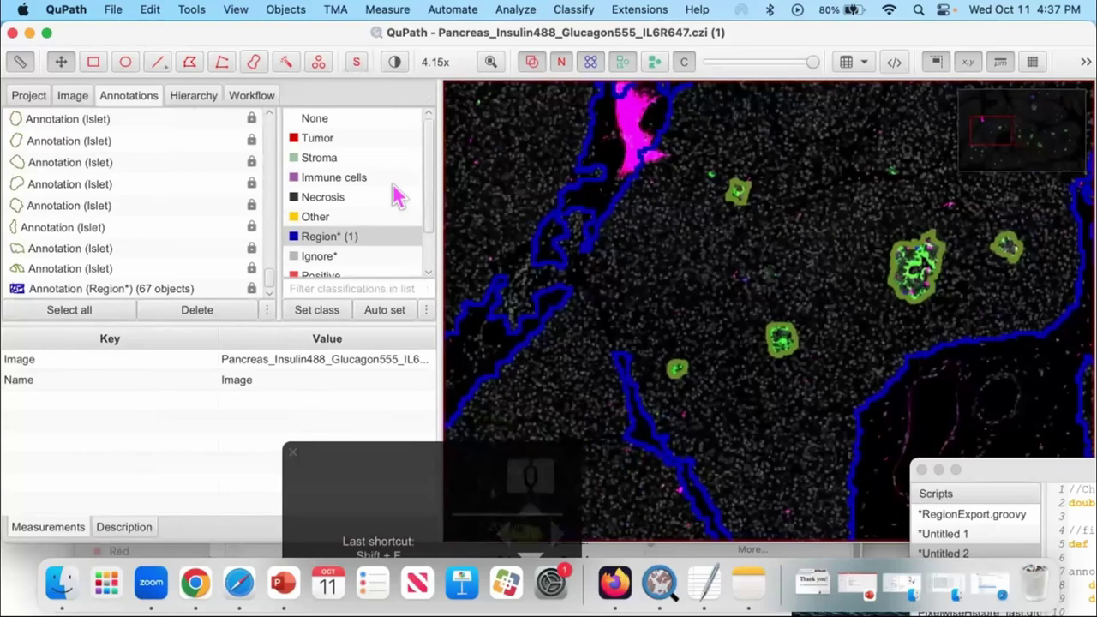
Select all 67 Islet-class annotations and bring up the Expand annotations settings
scroll(up, 3)
click(334, 266)
scroll(up, 3)
right_click(334, 266)
click(463, 416)
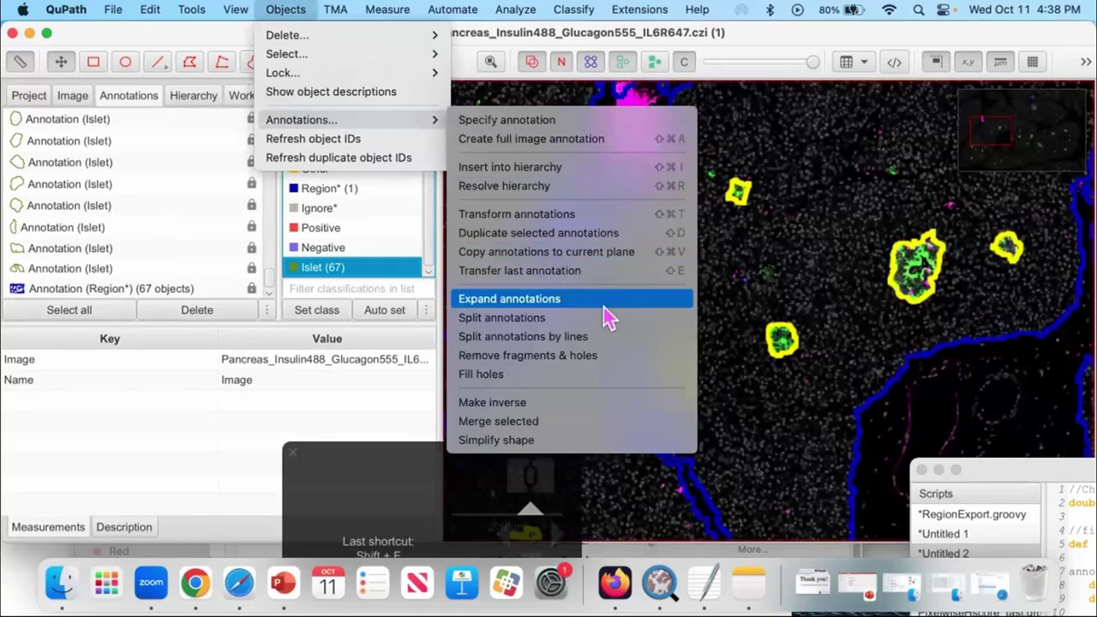
key(0)
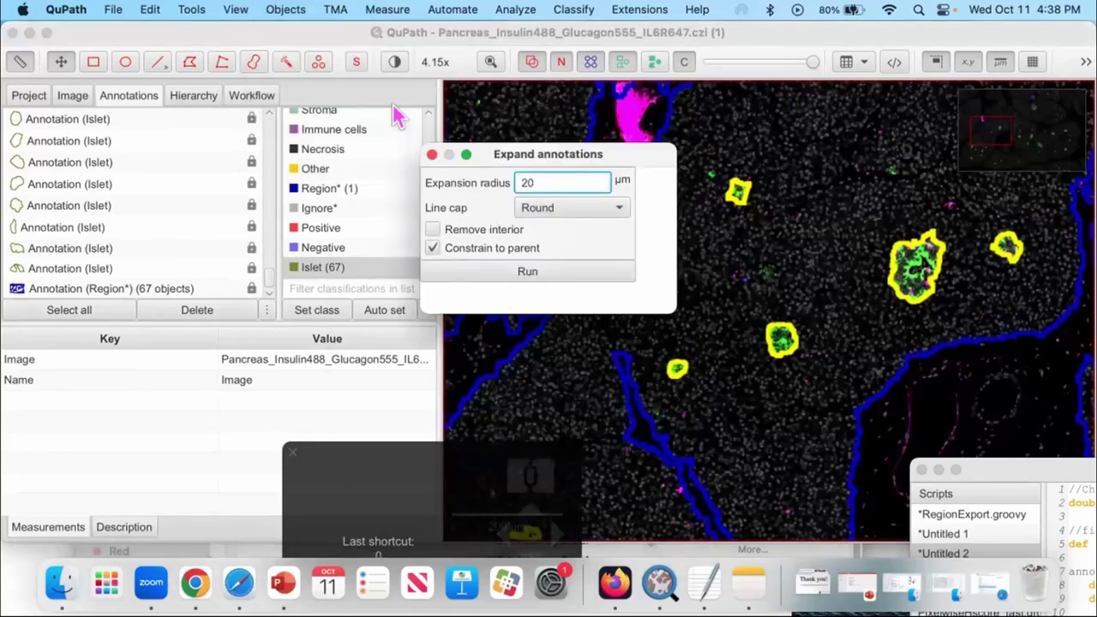
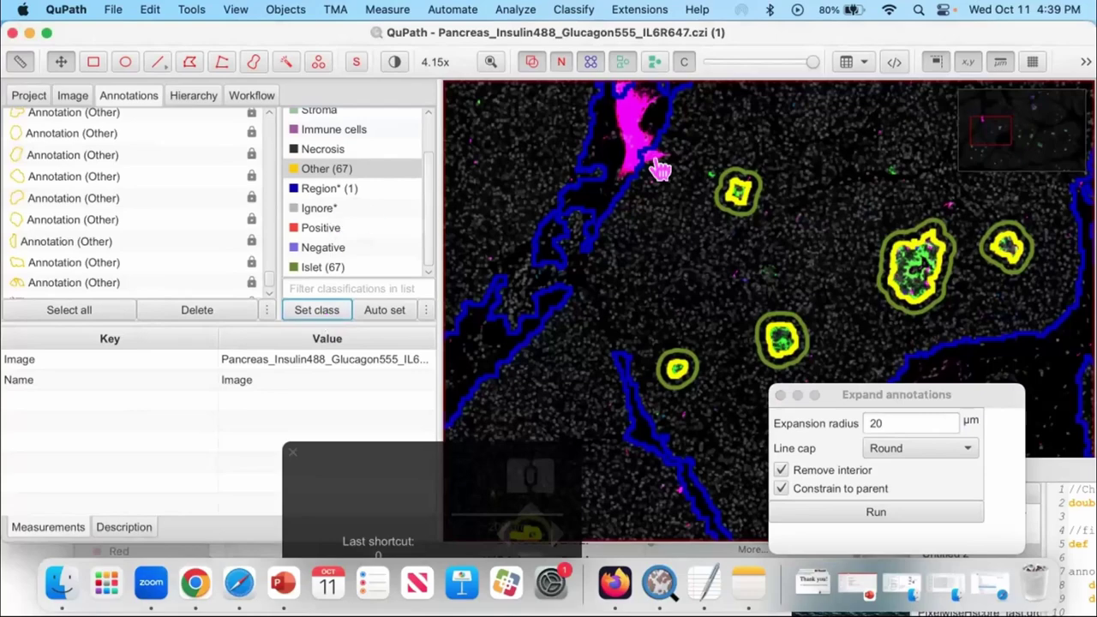
Bring a single islet and its ring into view and hide the Other-class annotations
click(712, 248)
scroll(up, 3)
drag(965, 245, 941, 265)
click(738, 195)
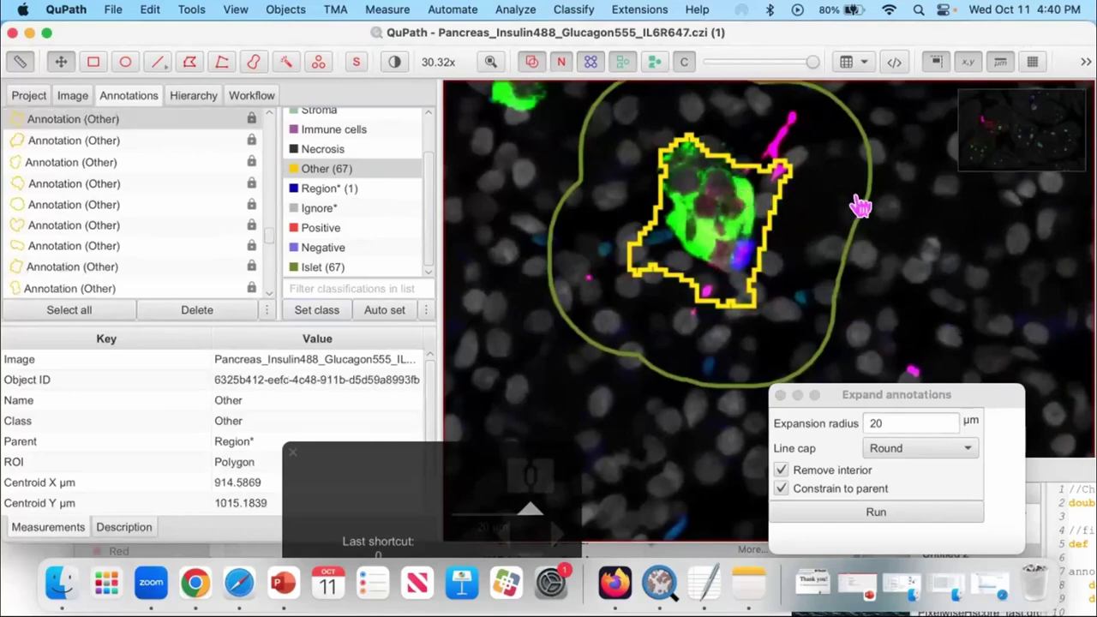
double_click(844, 205)
key(shift+f)
click(1023, 280)
drag(1022, 280, 1010, 310)
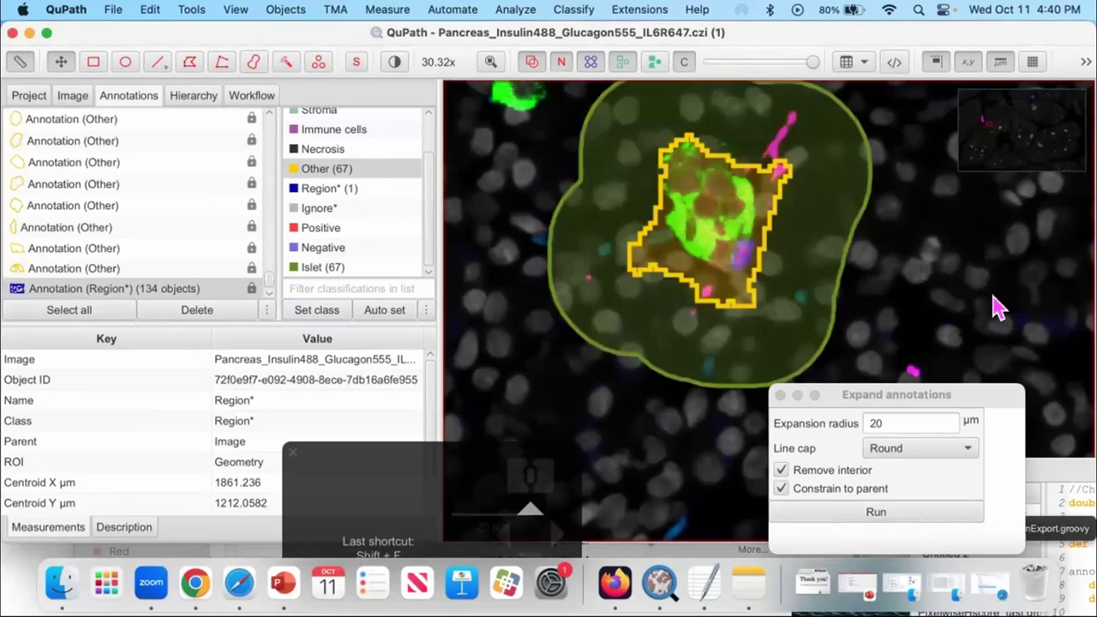
click(368, 168)
key(space)
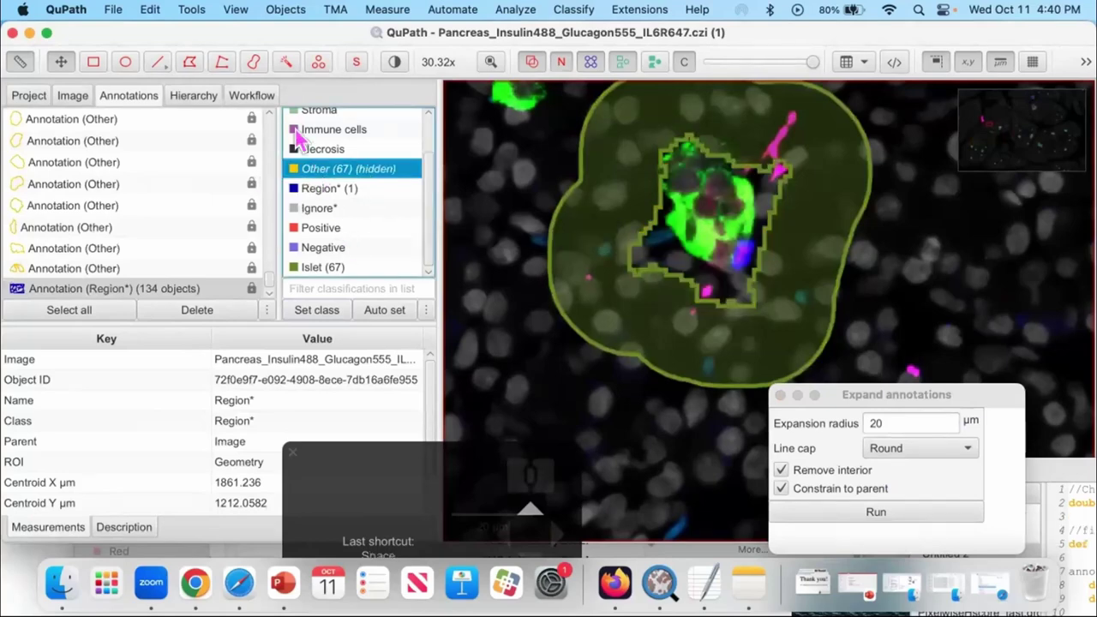
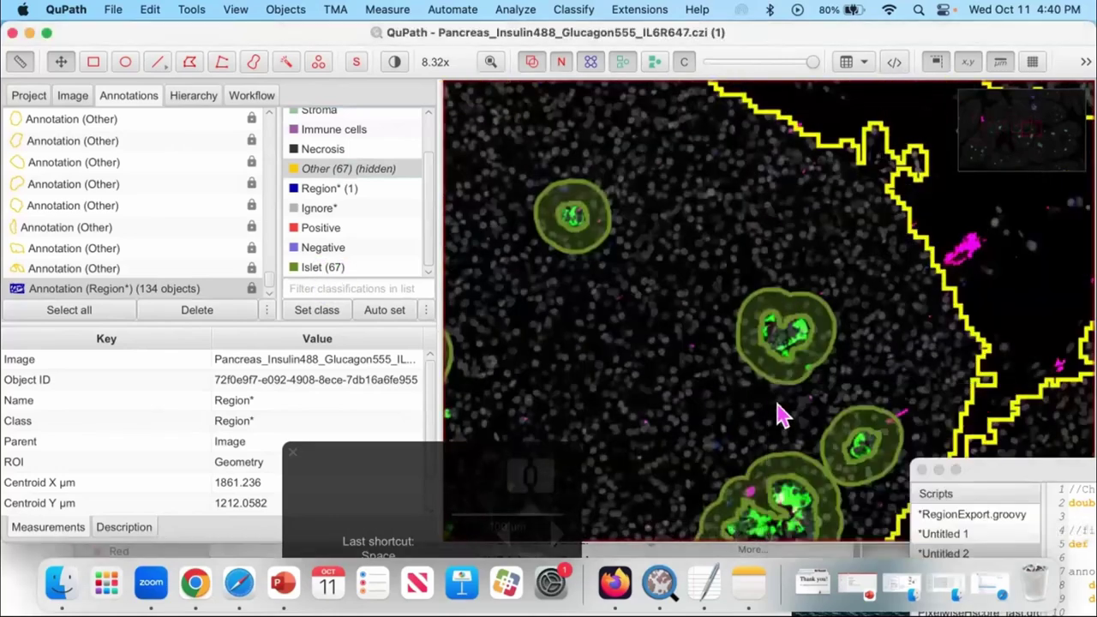
Inspect the zoomed-in islet ring, then make the Other-class annotations visible again
drag(638, 344, 777, 315)
scroll(up, 3)
scroll(down, 3)
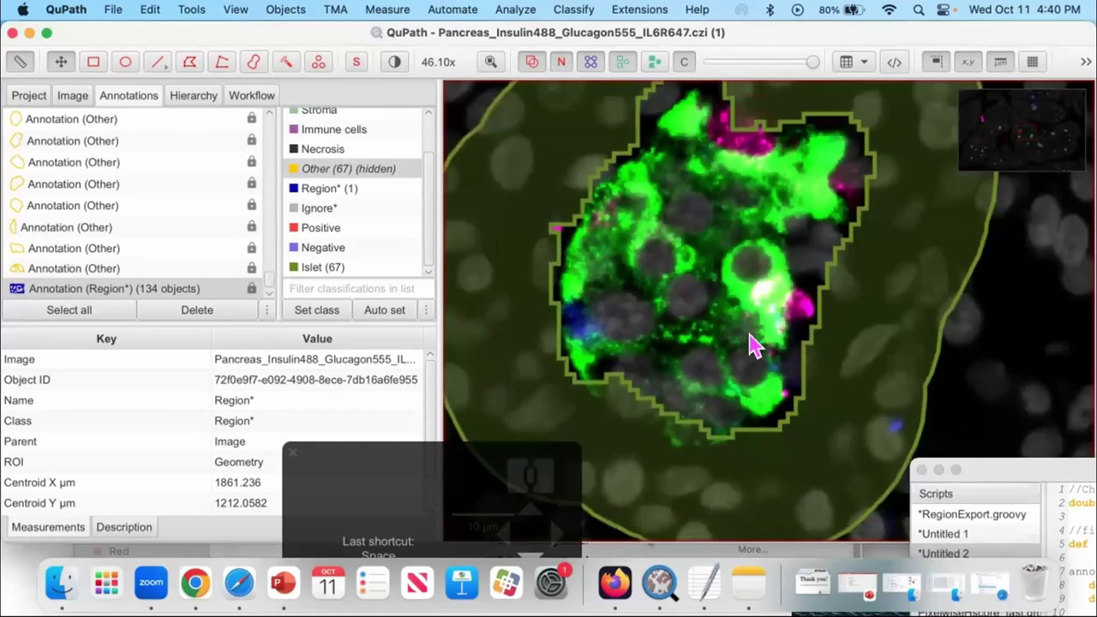
drag(655, 308, 671, 320)
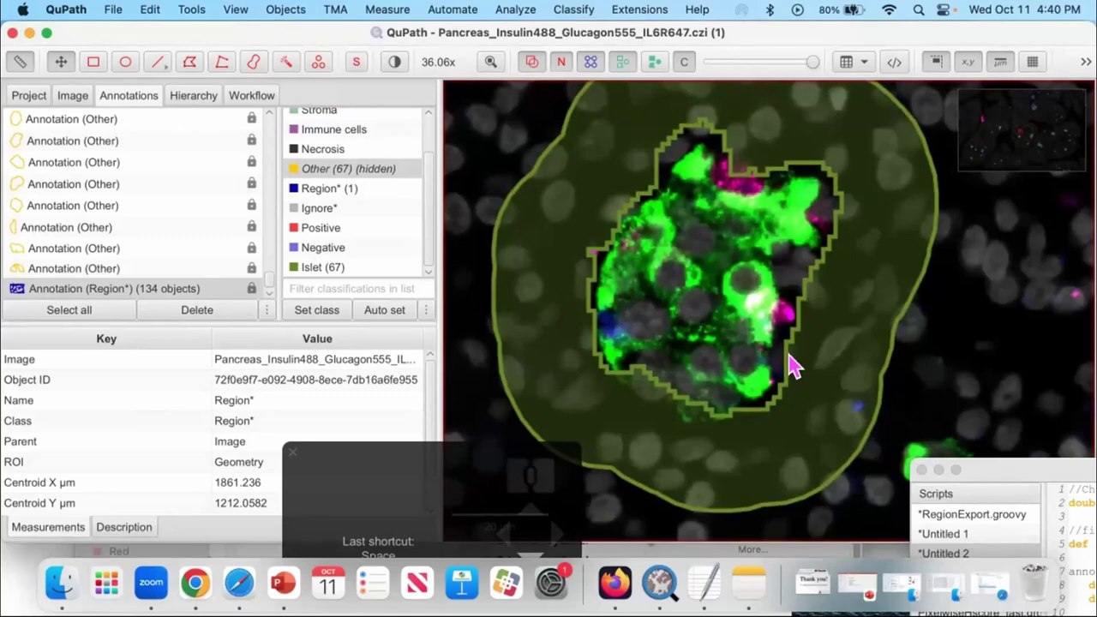
scroll(down, 3)
scroll(up, 3)
scroll(up, 3)
click(727, 259)
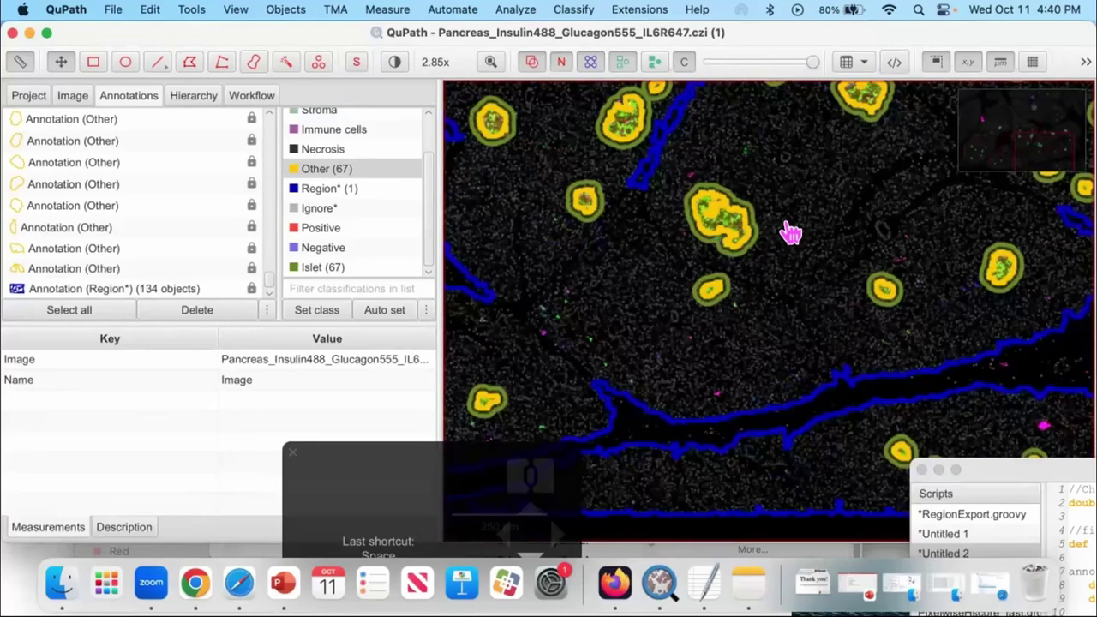
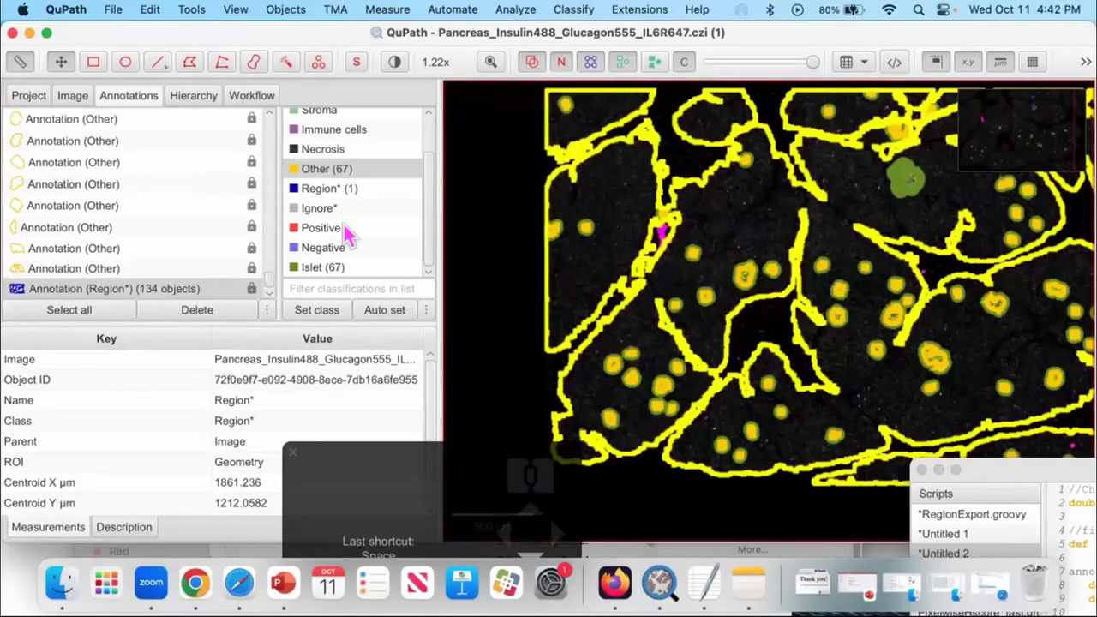
Add the new Islets_real and Periislet classes through Add/Remove classes
right_click(343, 213)
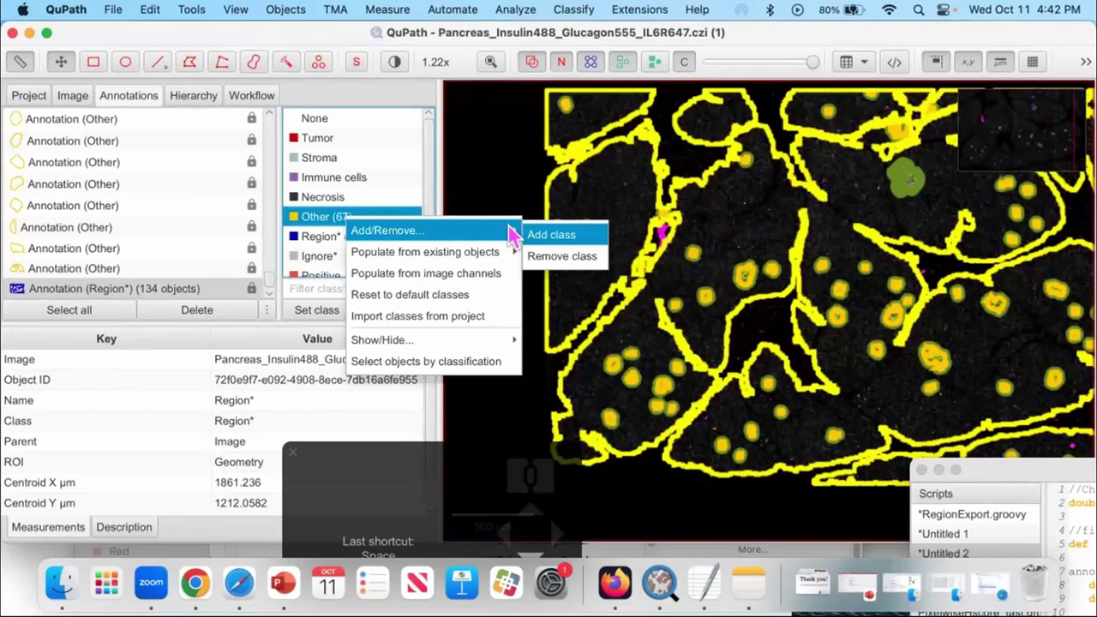
click(547, 240)
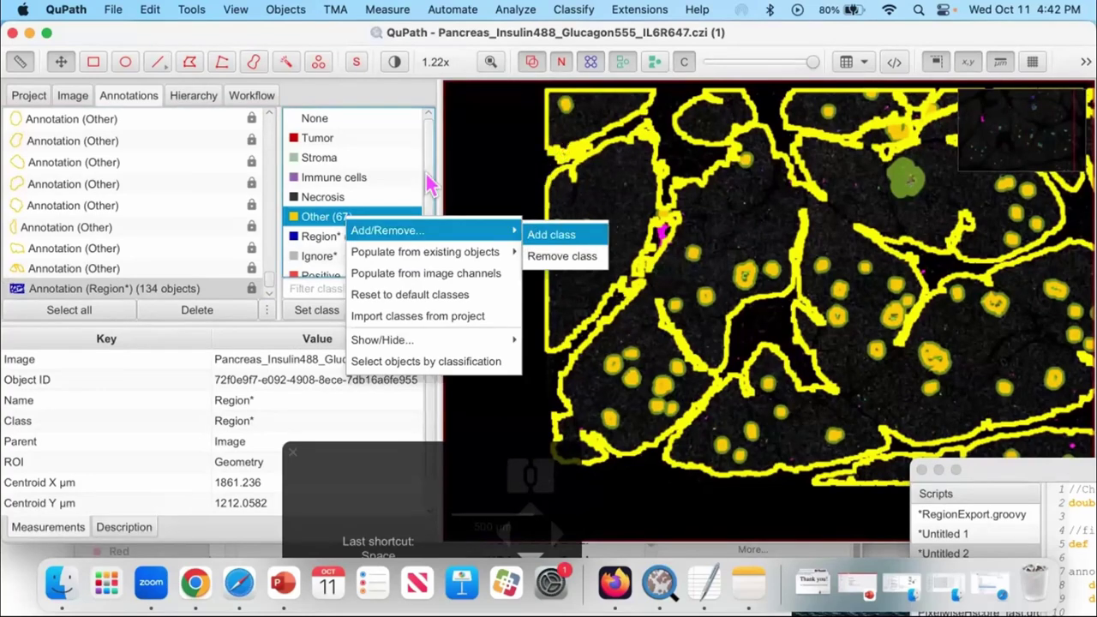
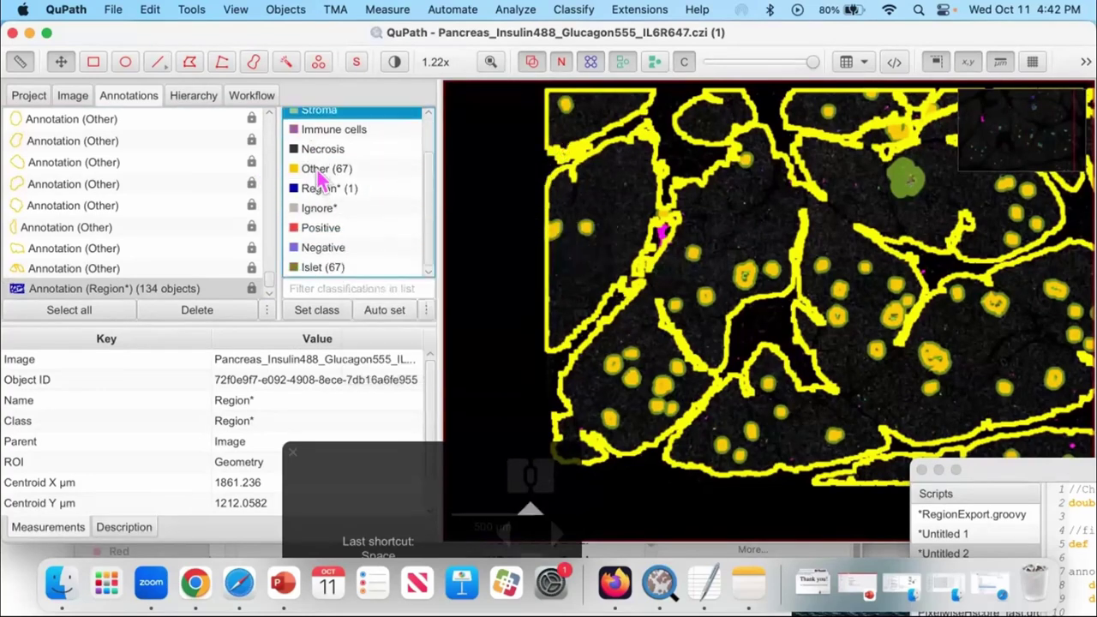
click(330, 178)
scroll(up, 3)
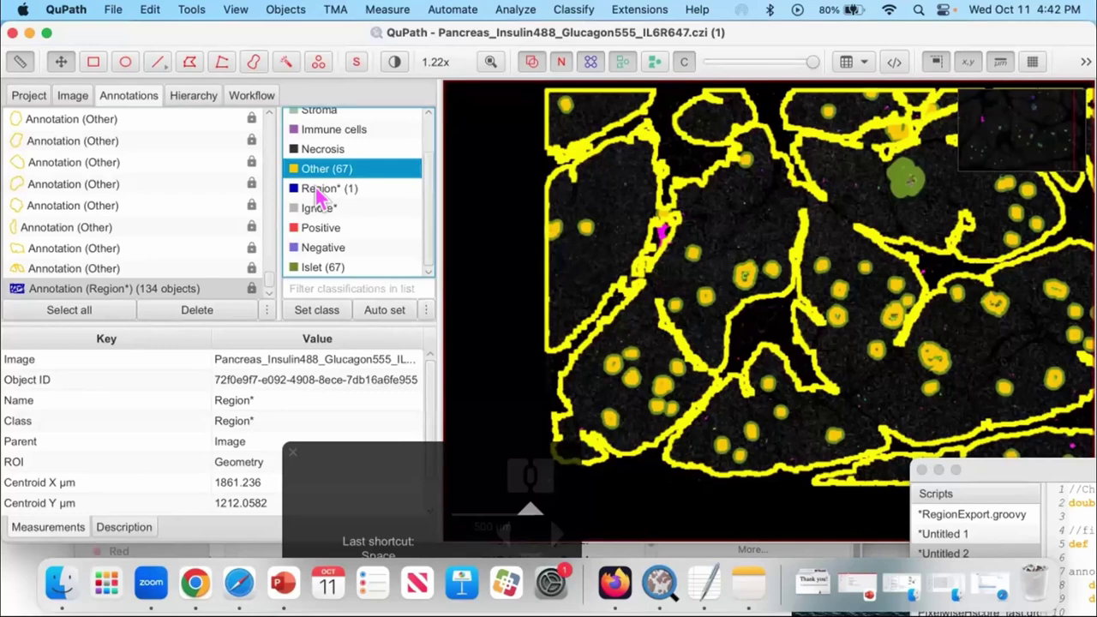
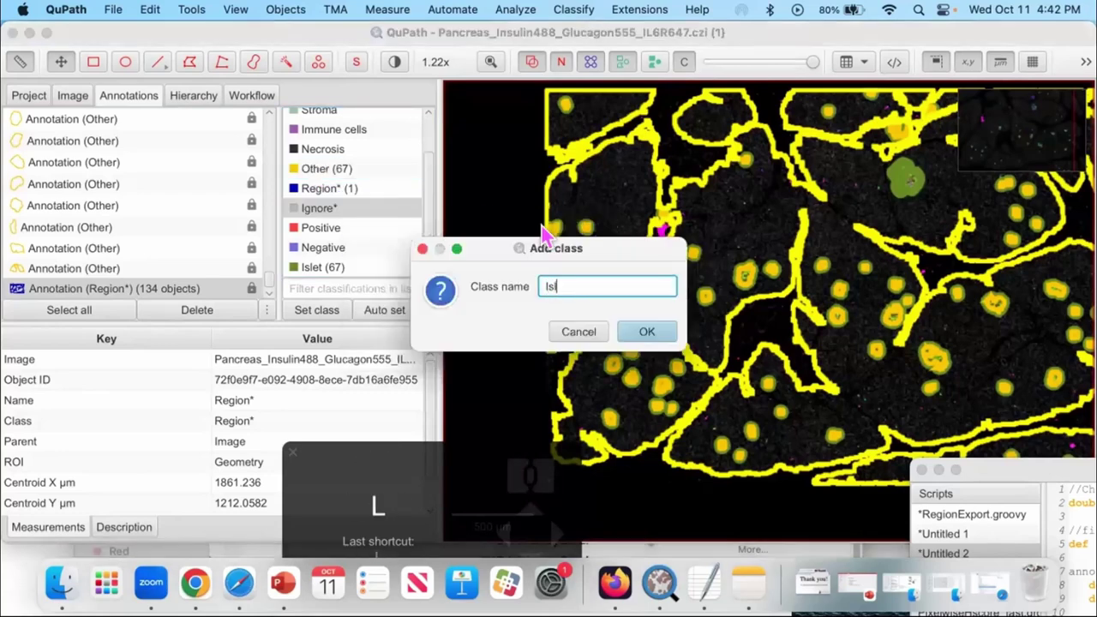
key(Return)
scroll(up, 3)
click(342, 217)
right_click(342, 218)
double_click(454, 121)
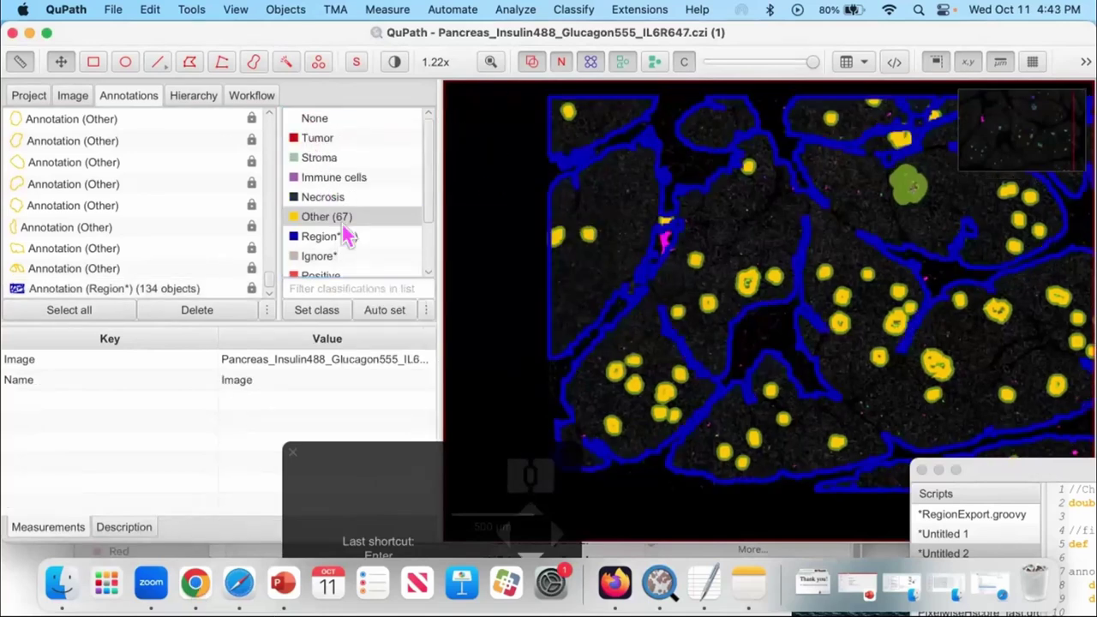
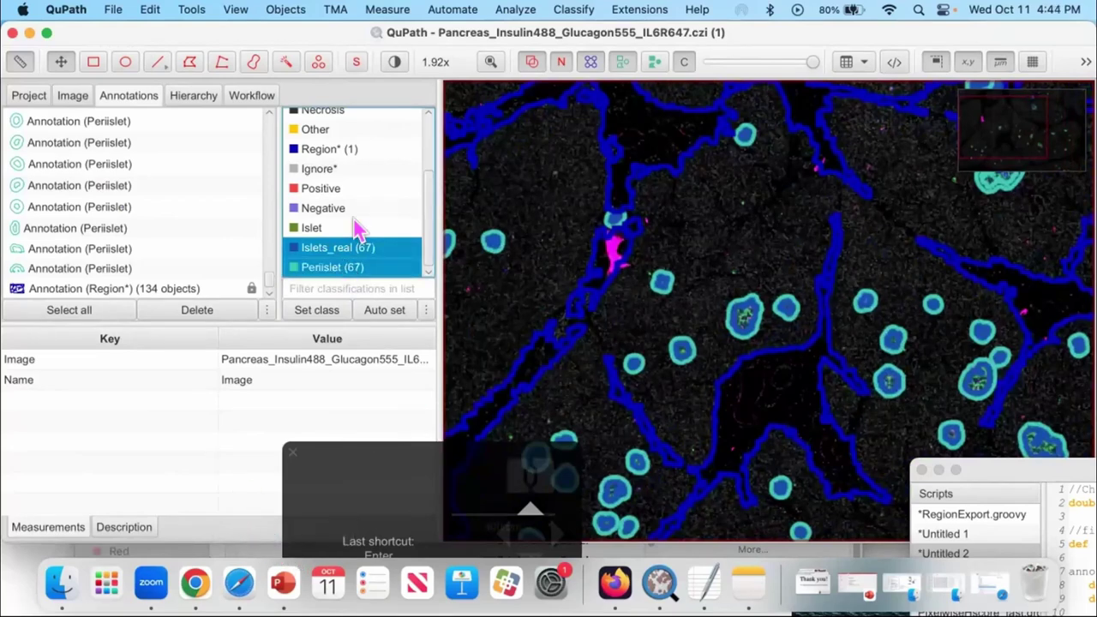
Select the Periislet and Islets_real classes and pan across the tissue overview
click(382, 251)
click(378, 271)
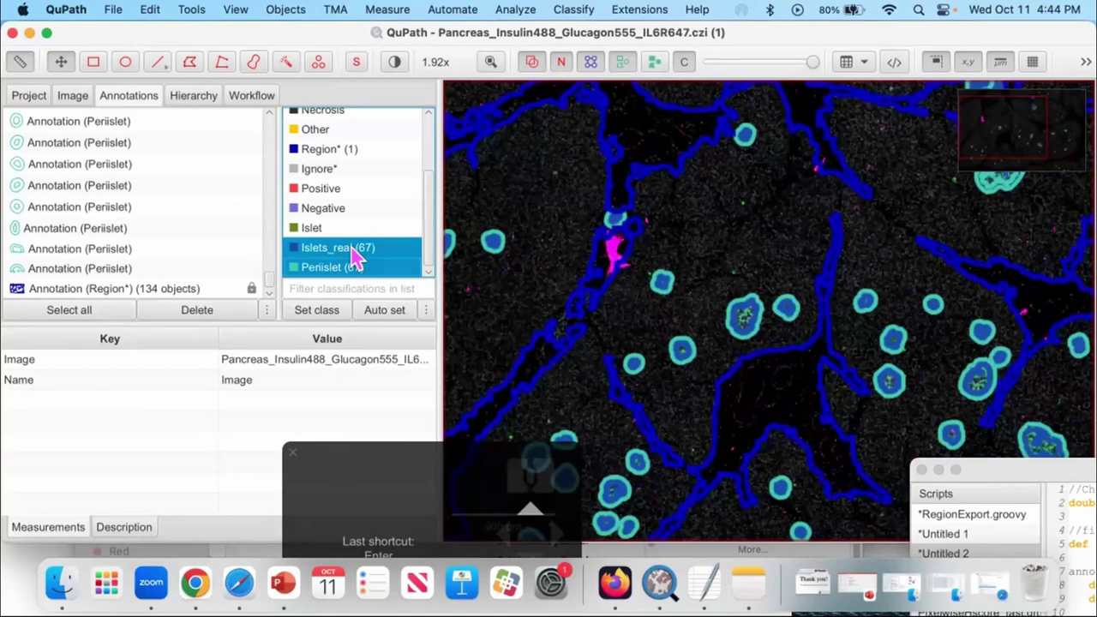
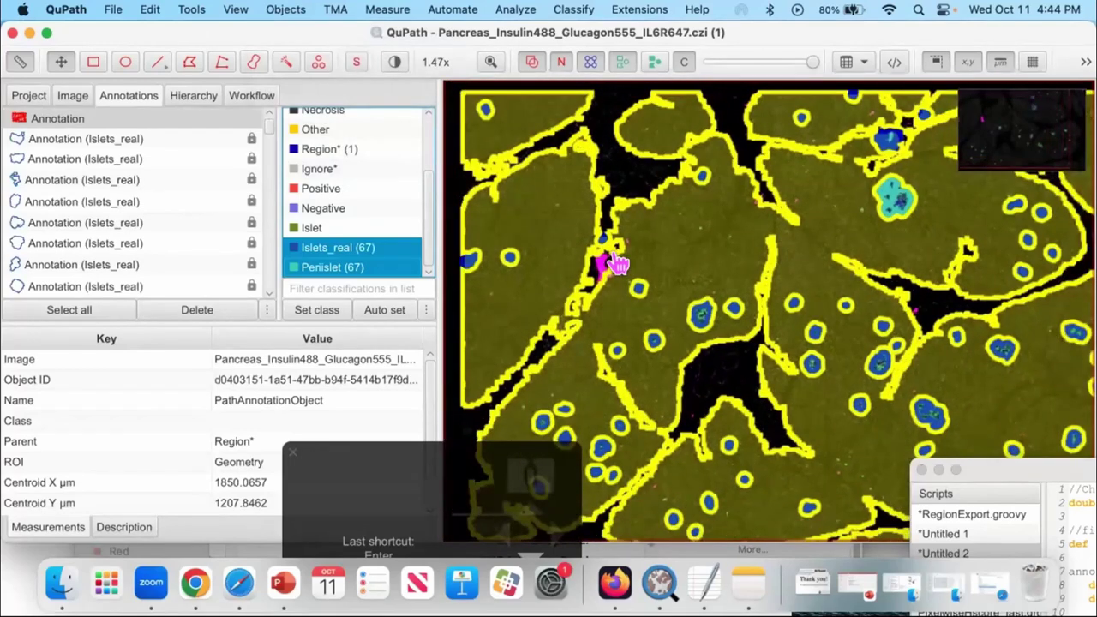
drag(775, 457, 596, 349)
scroll(up, 3)
click(723, 369)
scroll(down, 3)
scroll(down, 3)
click(735, 370)
Select islet annotations in the image and pan to a pair of overlapping islet rings
double_click(739, 226)
double_click(891, 262)
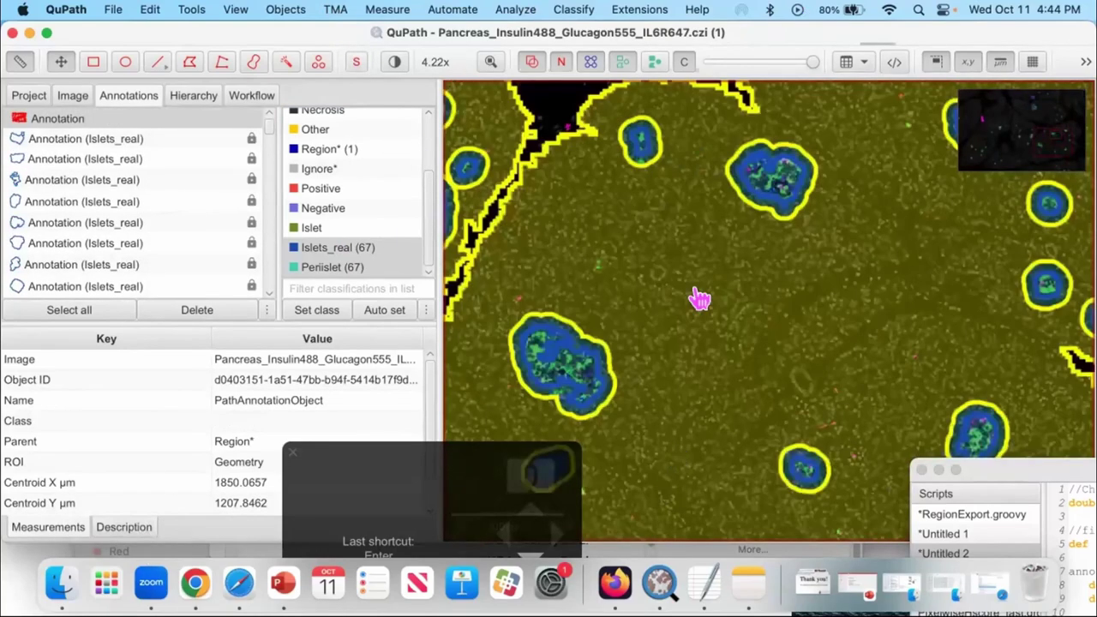
click(957, 251)
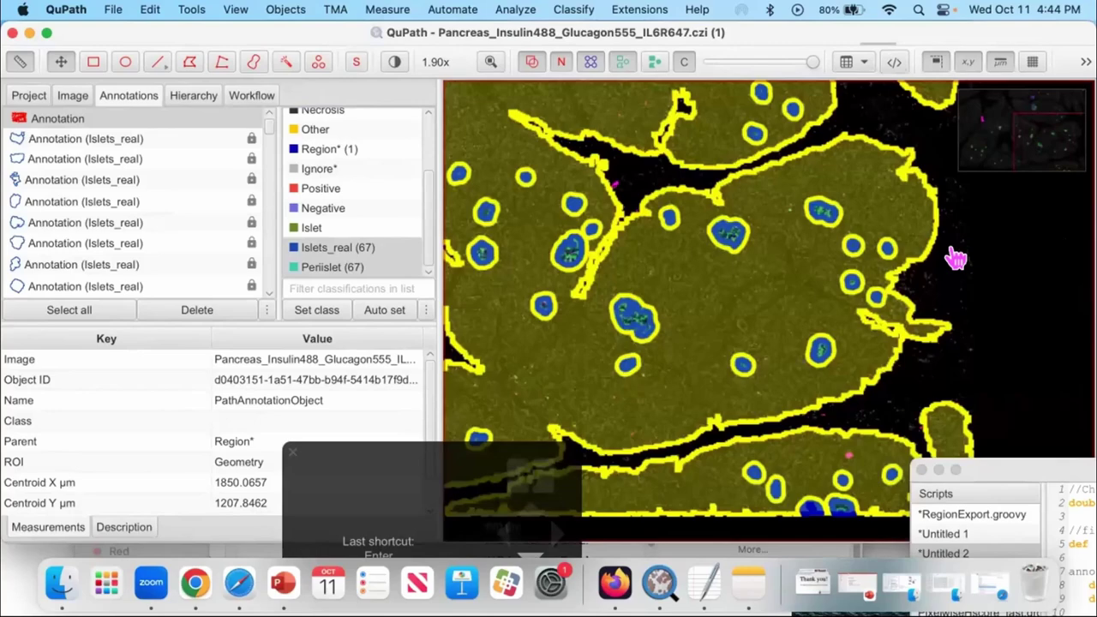
click(945, 262)
click(850, 140)
scroll(up, 3)
drag(673, 367, 720, 360)
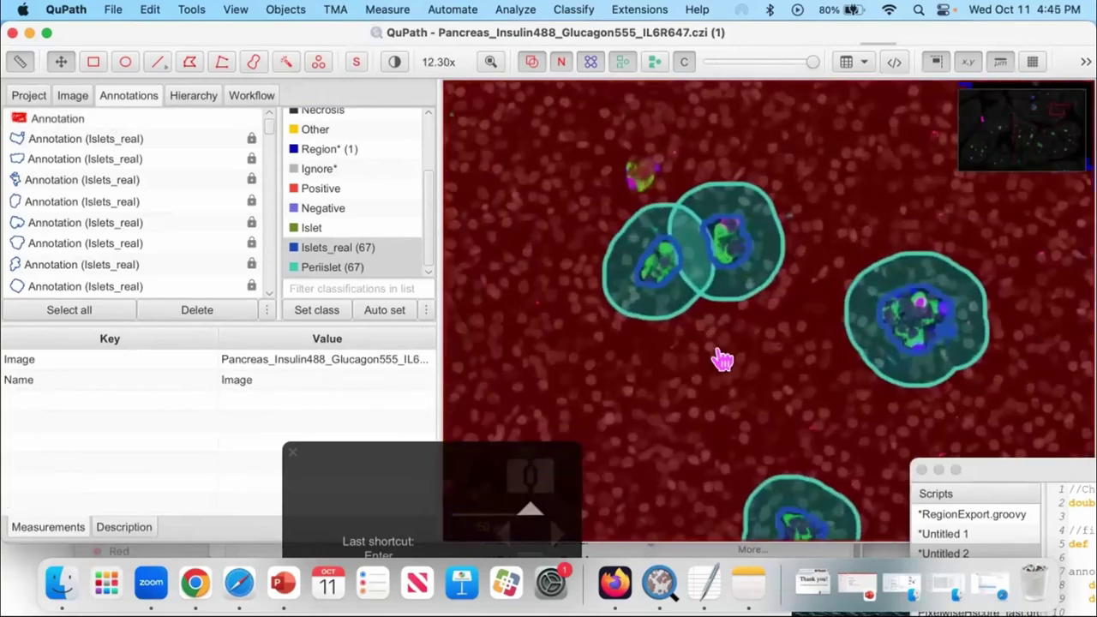
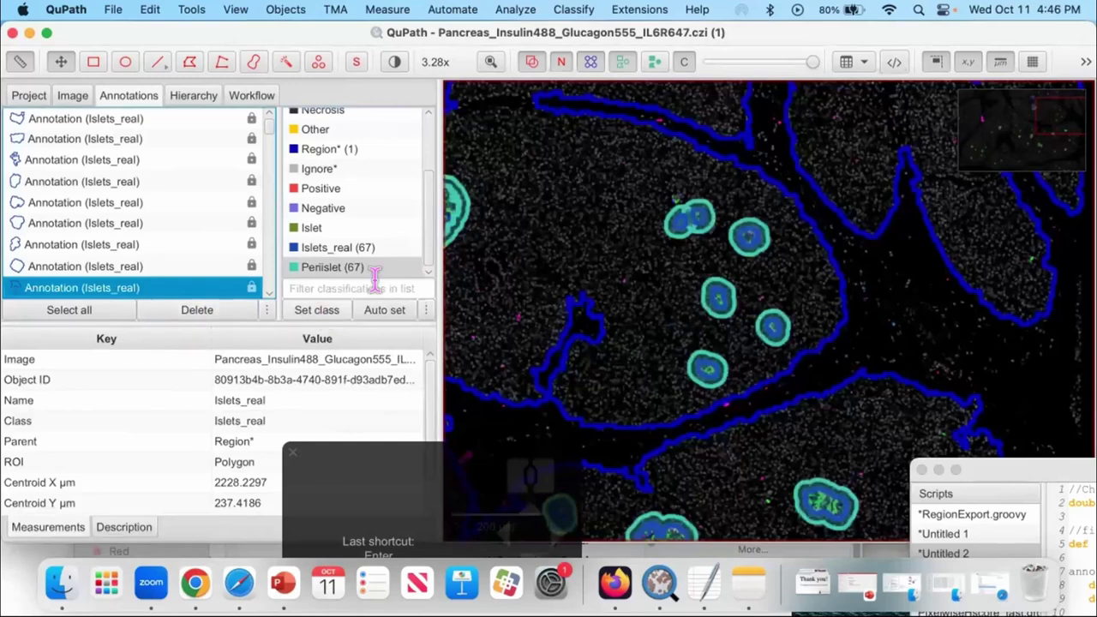
Delete the Periislet ring annotations, leaving only the Islets_real outlines
double_click(930, 293)
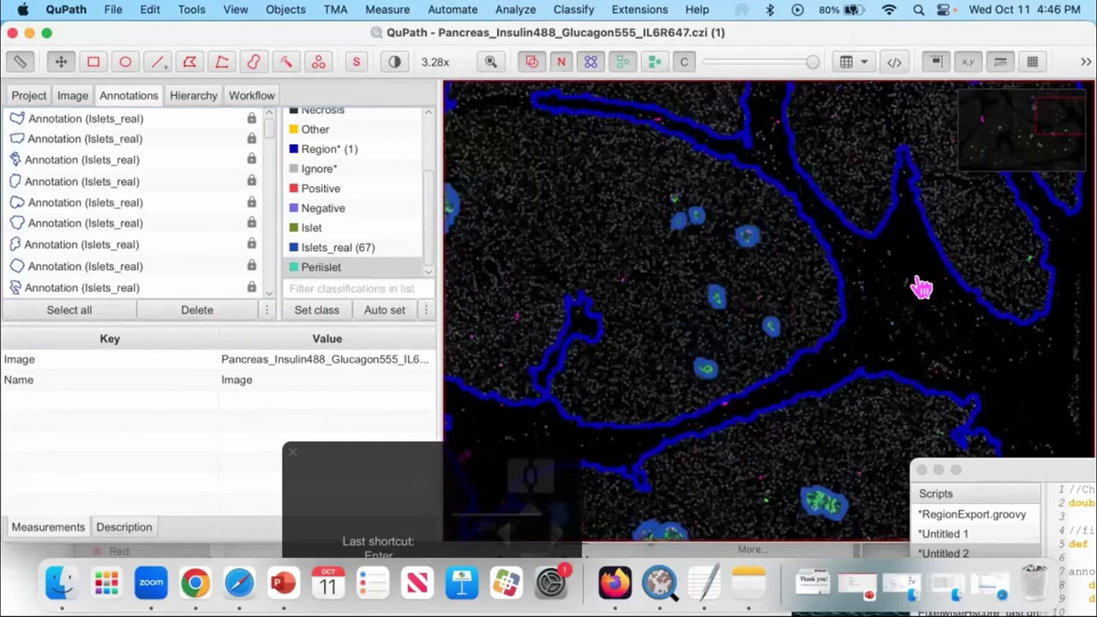
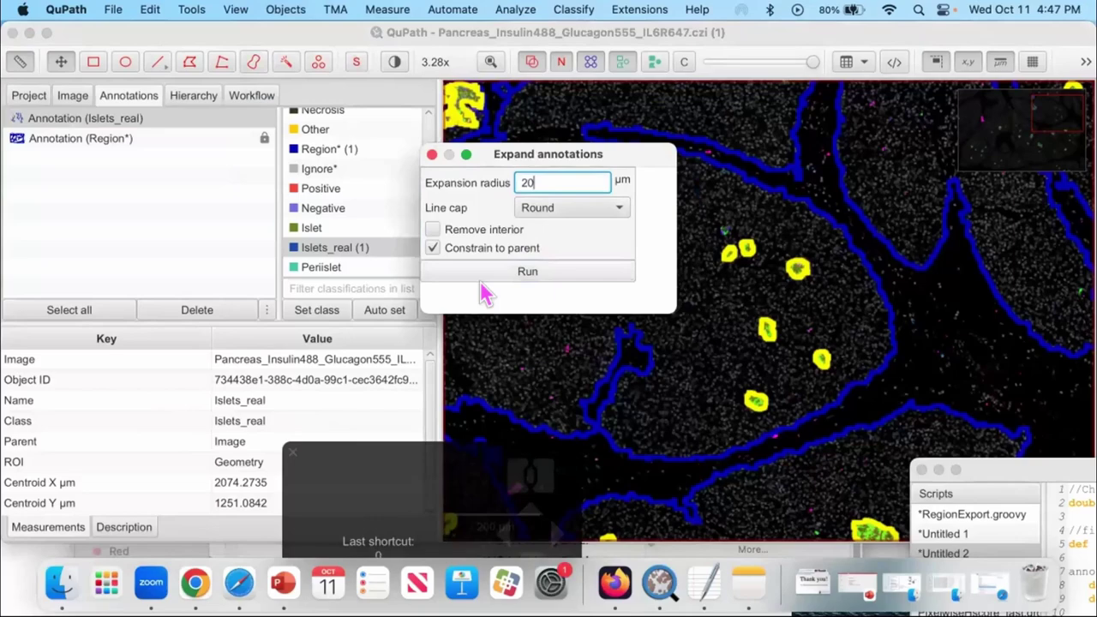
Run the 20 µm expansion with Remove interior ticked and Constrain to parent kept
click(451, 233)
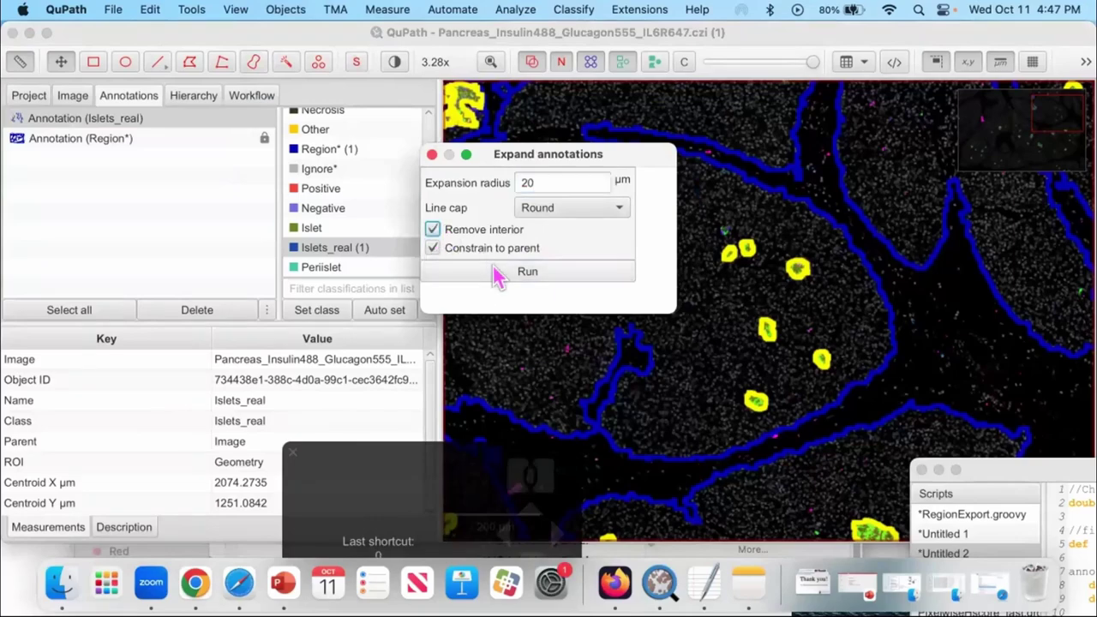
scroll(up, 3)
click(840, 275)
Zoom and pan across the tissue to check the new rings around each islet
scroll(up, 3)
scroll(up, 3)
scroll(up, 3)
scroll(up, 3)
scroll(down, 3)
scroll(down, 3)
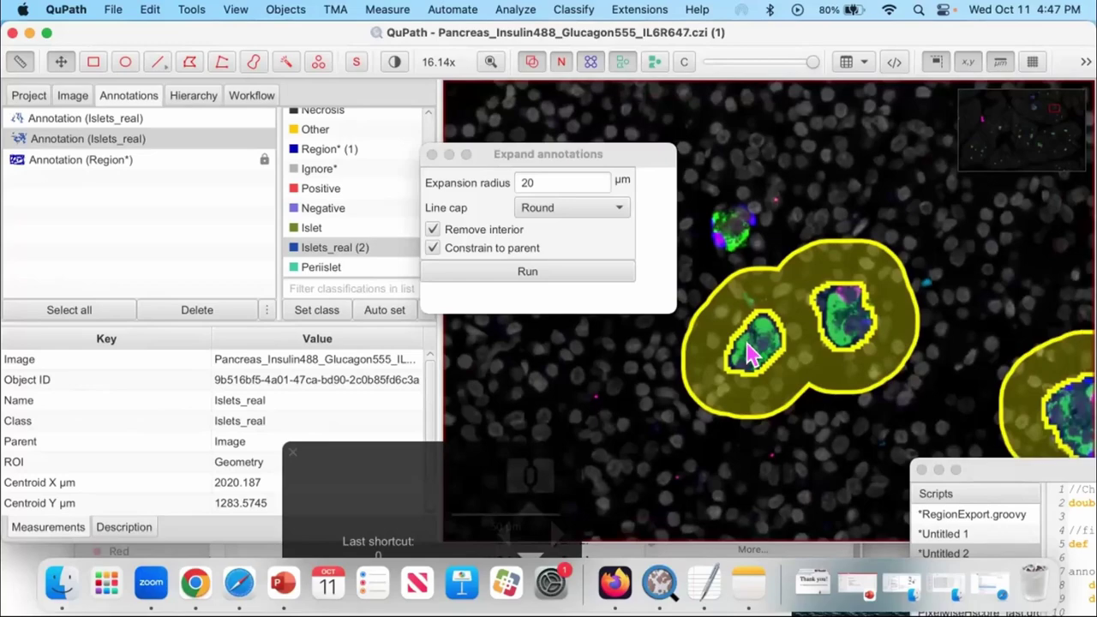
scroll(down, 3)
drag(801, 342, 804, 319)
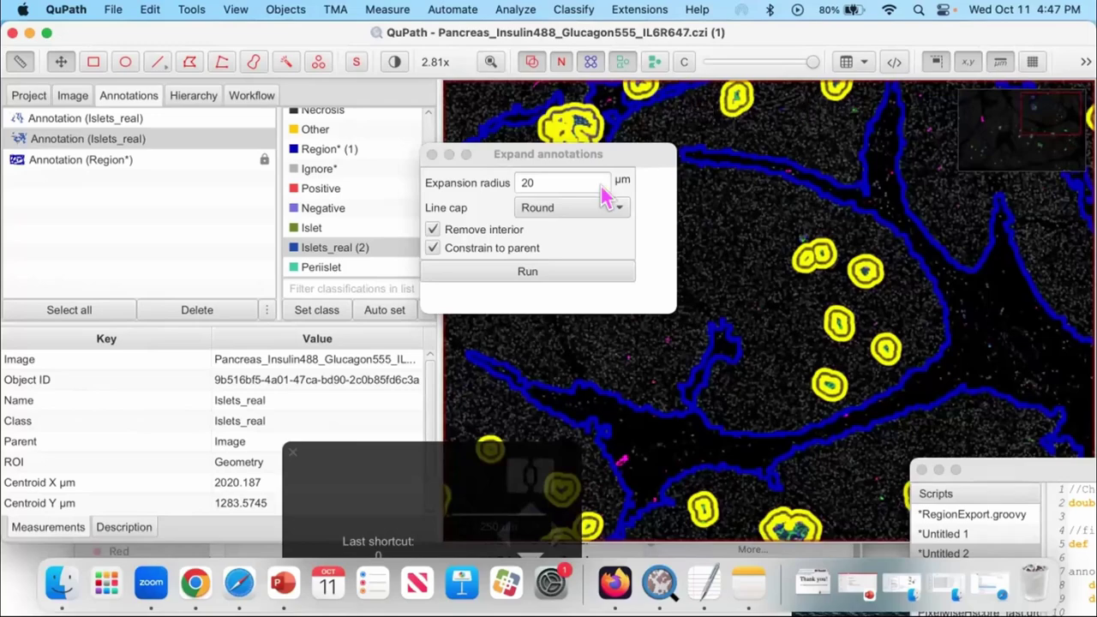
double_click(728, 195)
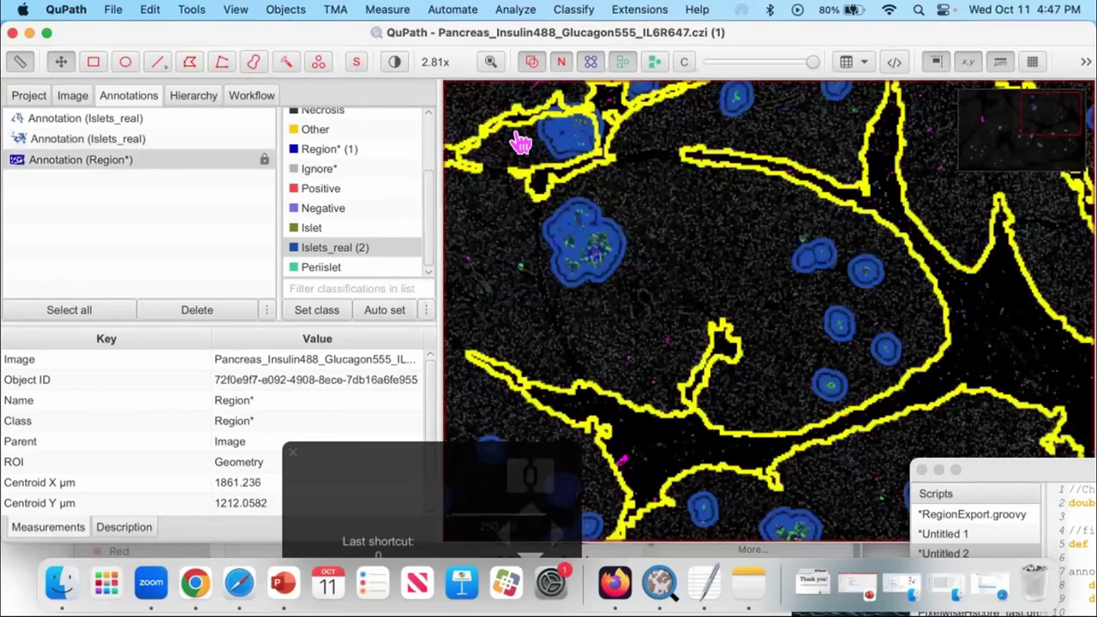
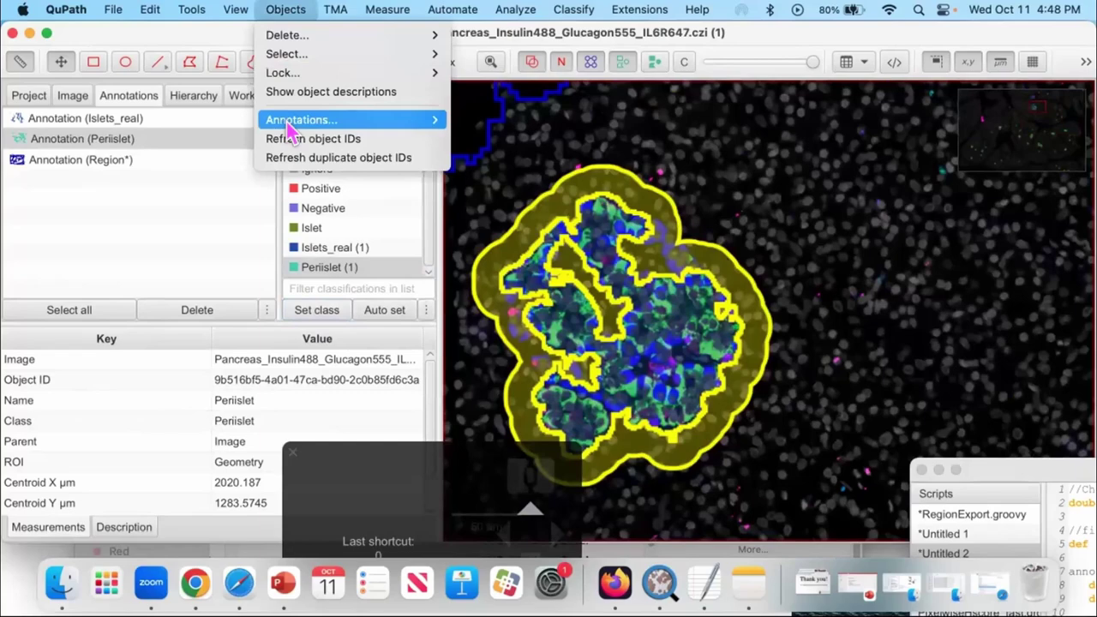
Select the merged peri-islet ring and split it into 66 separate Periislet annotations
scroll(up, 3)
scroll(up, 3)
double_click(815, 170)
scroll(up, 3)
scroll(down, 3)
drag(907, 232, 818, 226)
scroll(up, 3)
click(632, 345)
double_click(719, 272)
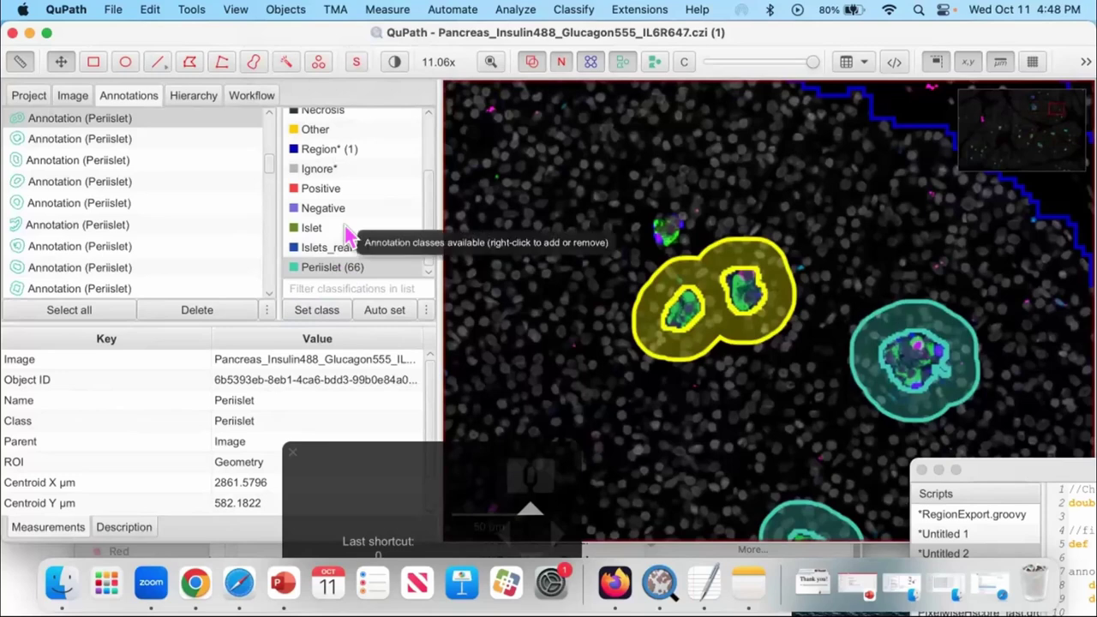
key(Page_Down)
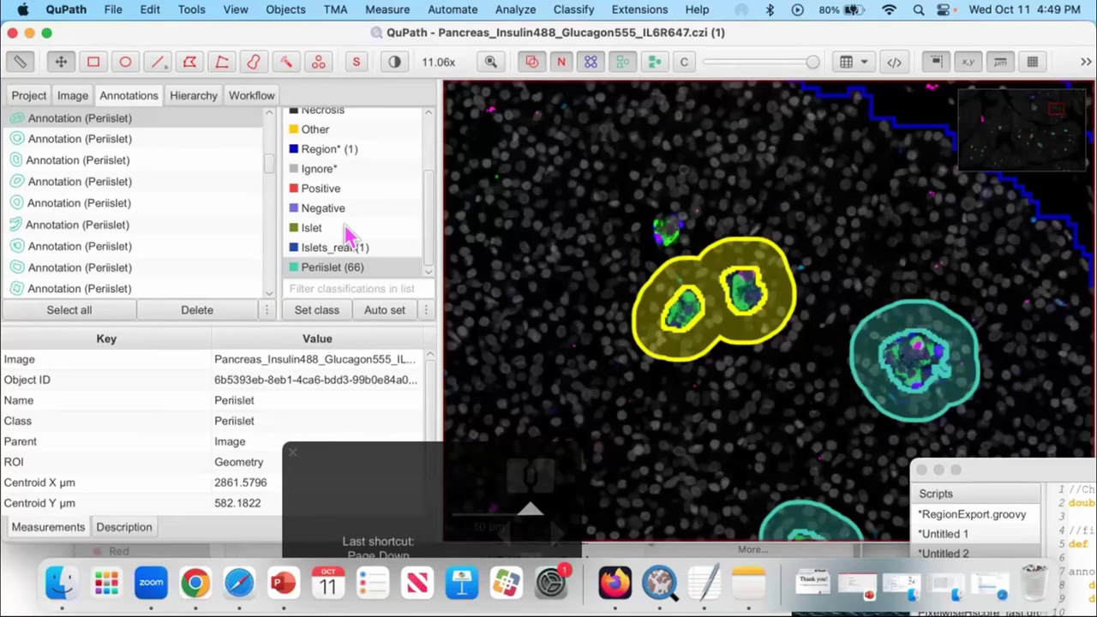
click(597, 231)
drag(598, 231, 727, 289)
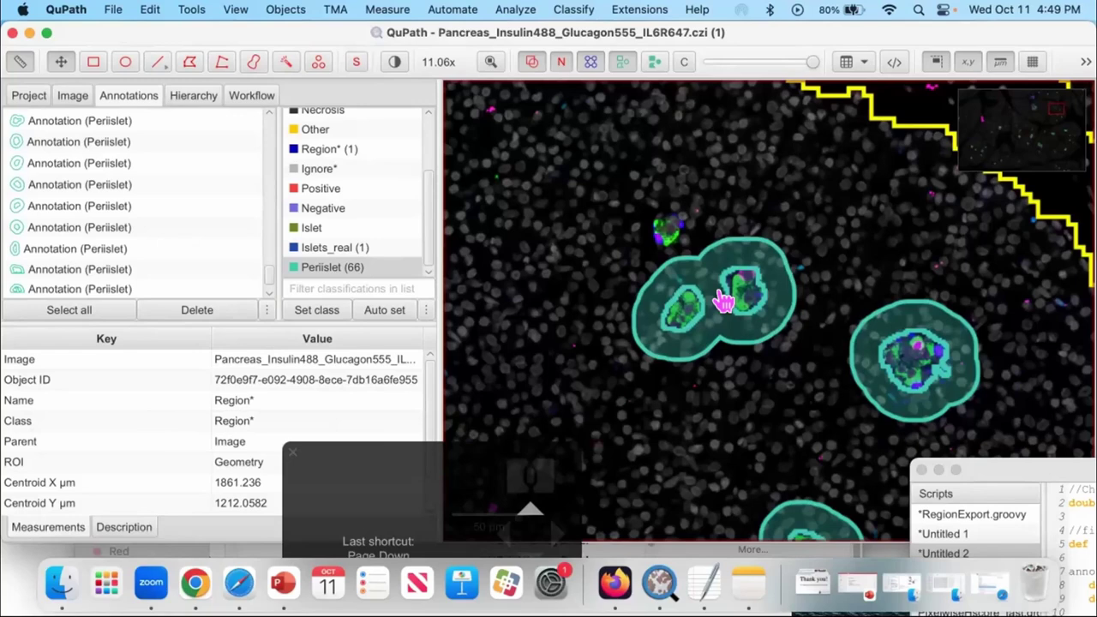
double_click(710, 304)
click(707, 302)
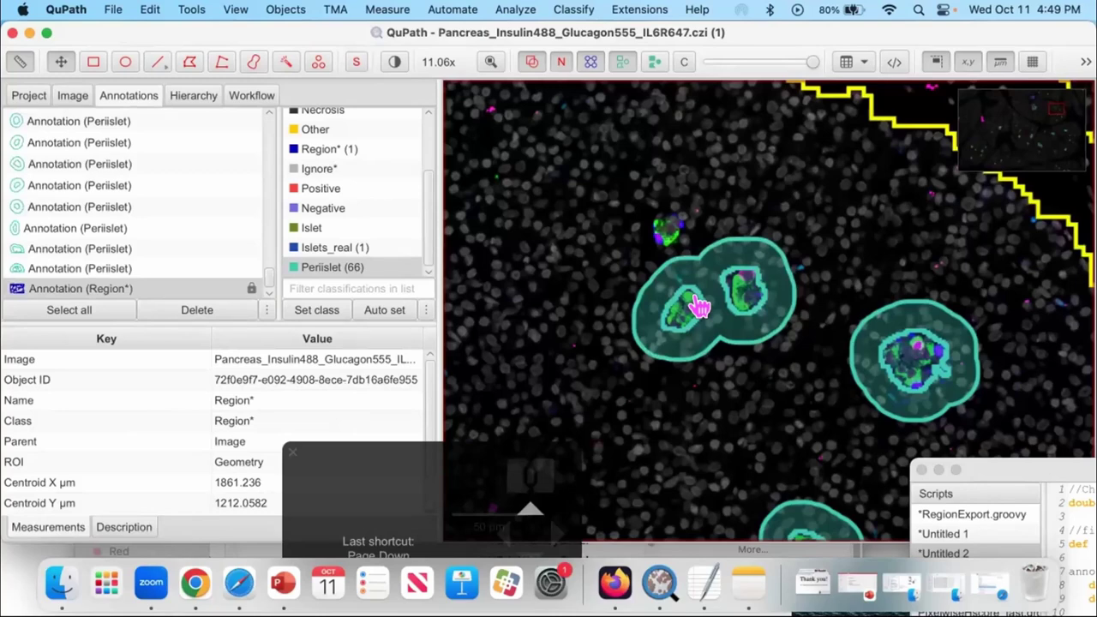
scroll(up, 3)
double_click(738, 298)
scroll(up, 3)
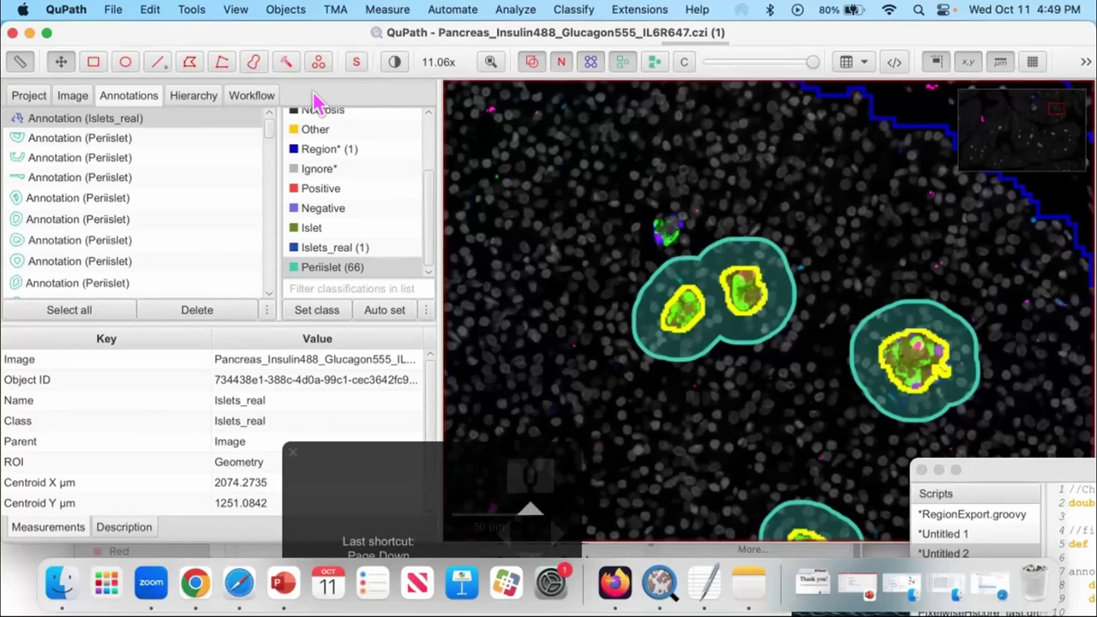
click(281, 99)
Inspect the Merge selected annotations entry in the Workflow command history and zoom on the islets
scroll(down, 3)
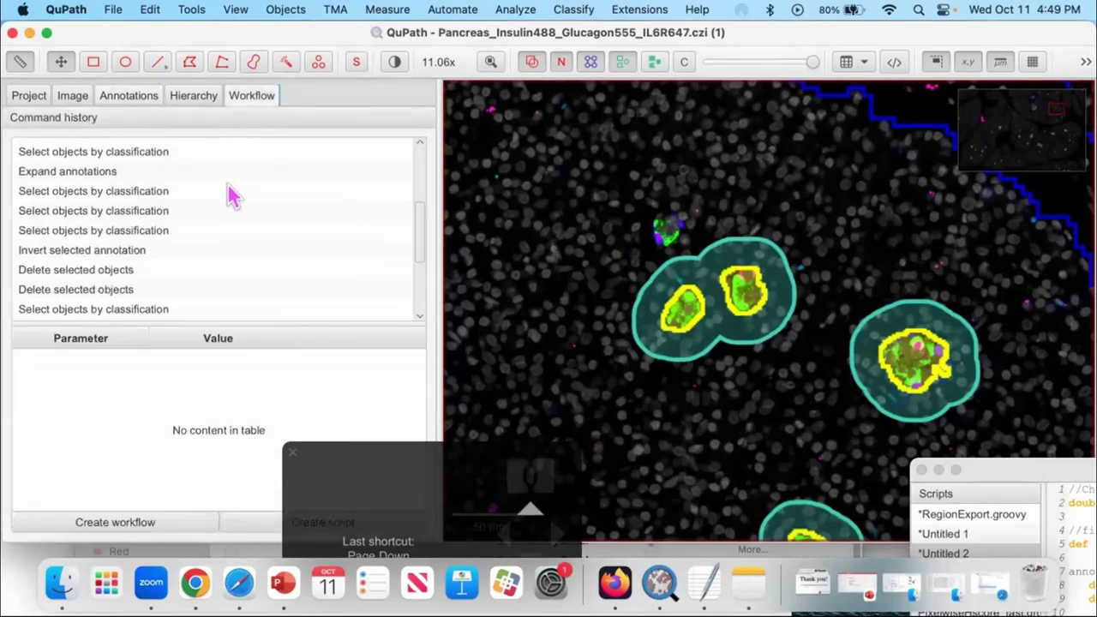
click(140, 284)
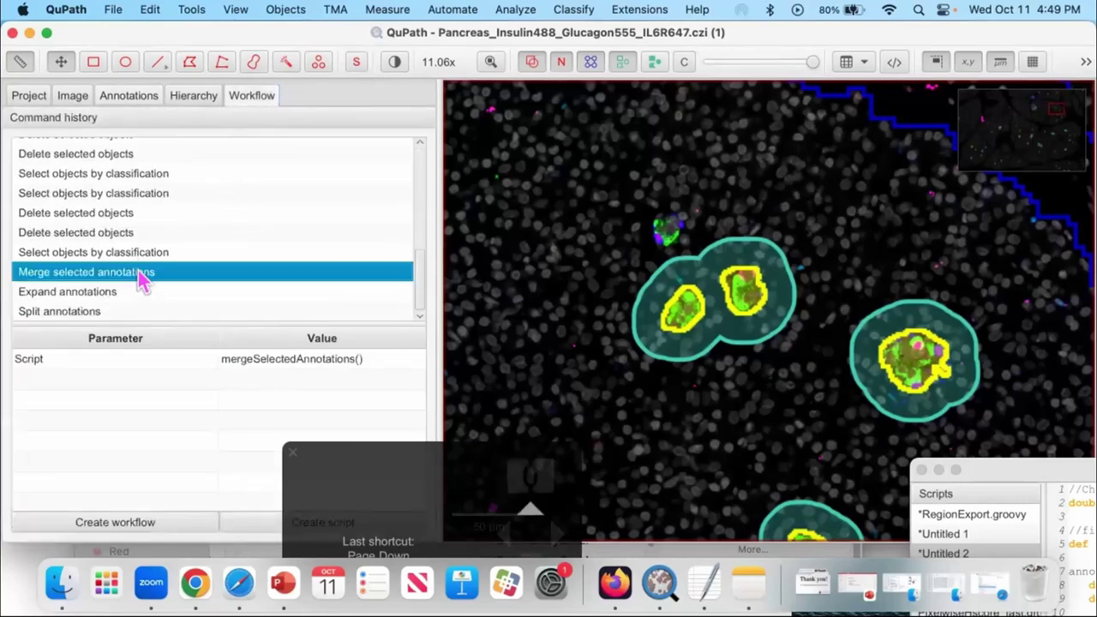
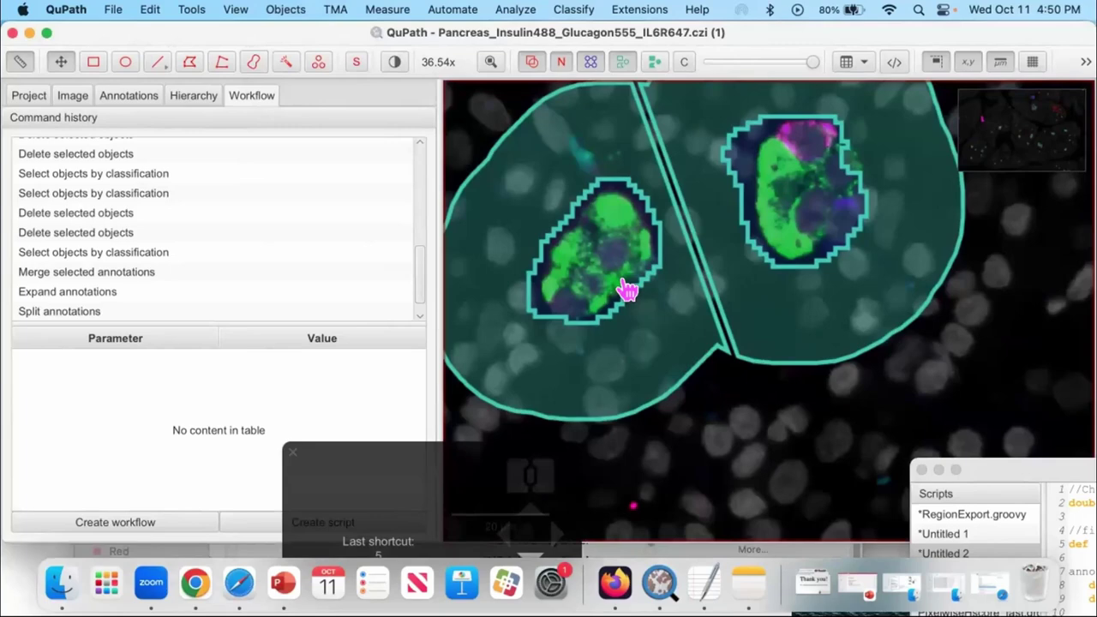
click(652, 317)
double_click(652, 317)
drag(652, 318, 749, 301)
click(749, 301)
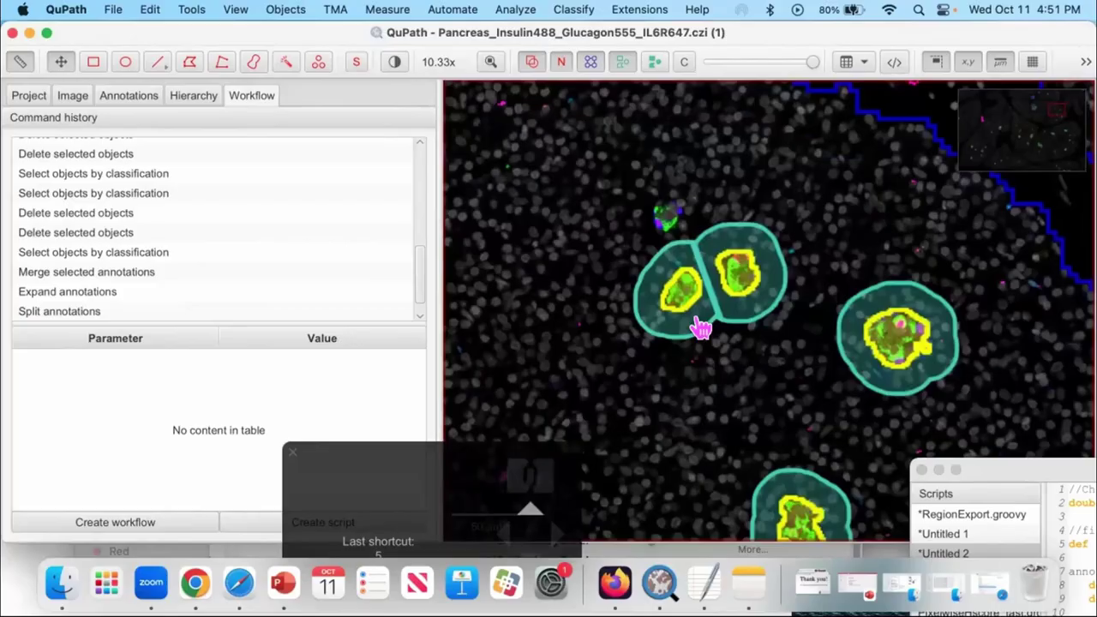
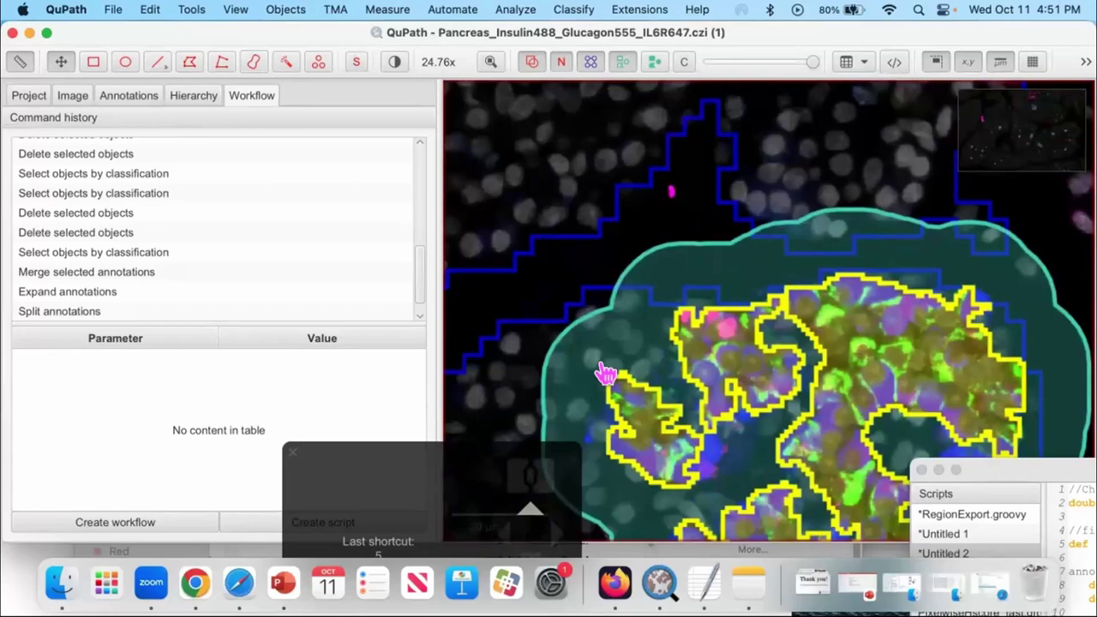
Select the Region and Islets_real annotations in the Hierarchy tab
double_click(519, 401)
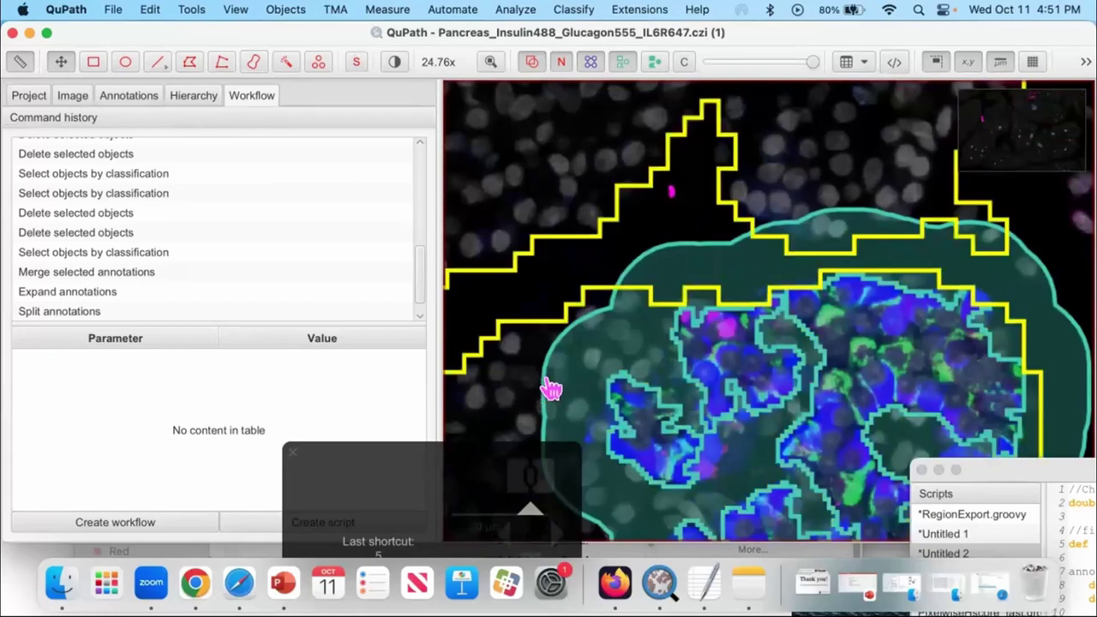
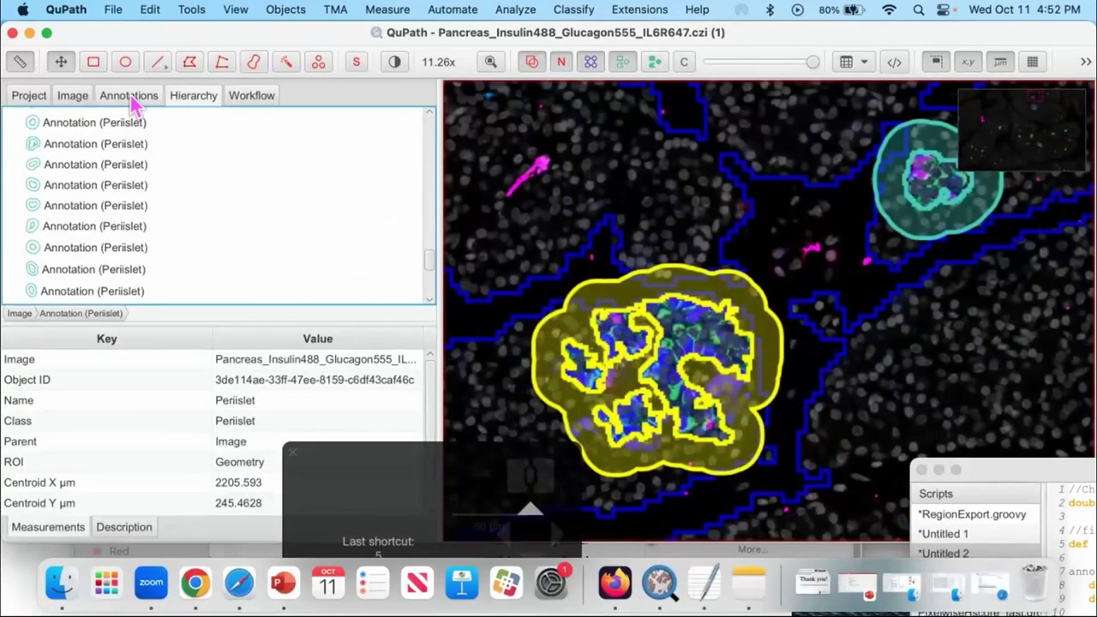
drag(321, 261, 314, 263)
click(313, 263)
right_click(314, 263)
drag(370, 401, 369, 402)
click(226, 321)
scroll(up, 3)
drag(178, 99, 81, 136)
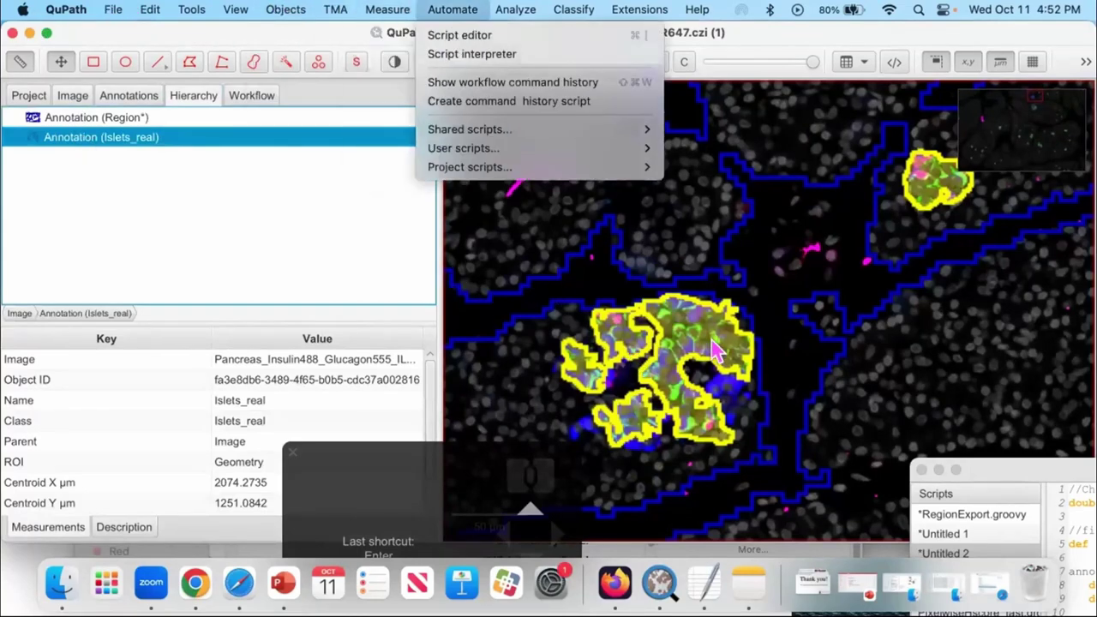
Insert the islet annotations into the hierarchy as children of the Region annotation
click(868, 464)
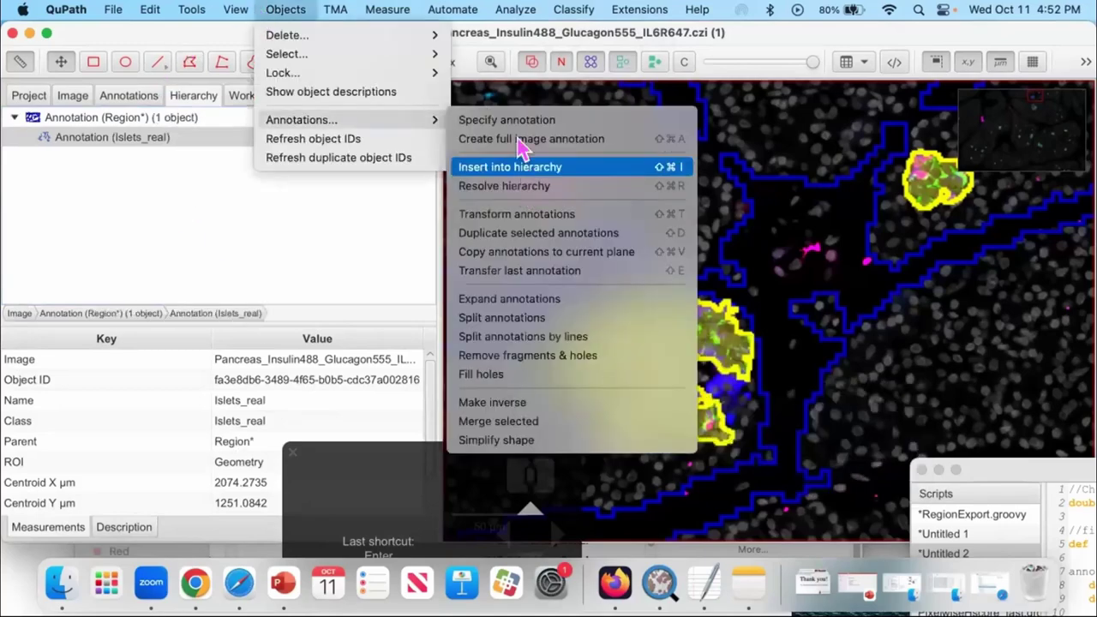
key(0)
click(548, 373)
double_click(546, 382)
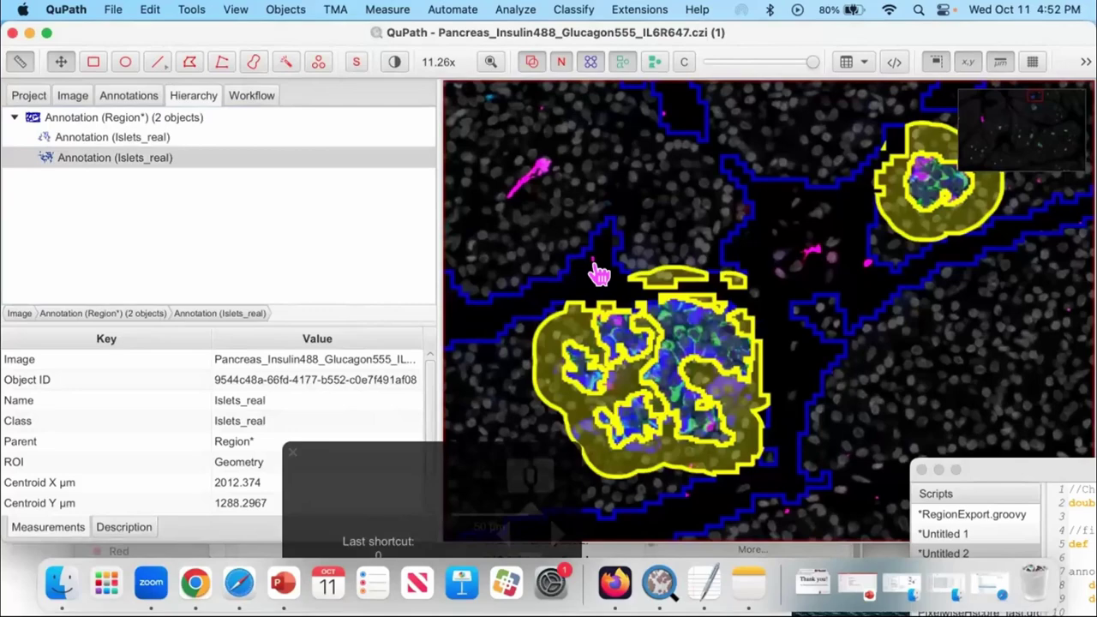
scroll(up, 3)
drag(585, 280, 569, 232)
drag(843, 258, 832, 415)
click(820, 306)
scroll(up, 3)
scroll(down, 3)
scroll(down, 3)
scroll(down, 3)
scroll(down, 3)
scroll(up, 3)
click(606, 262)
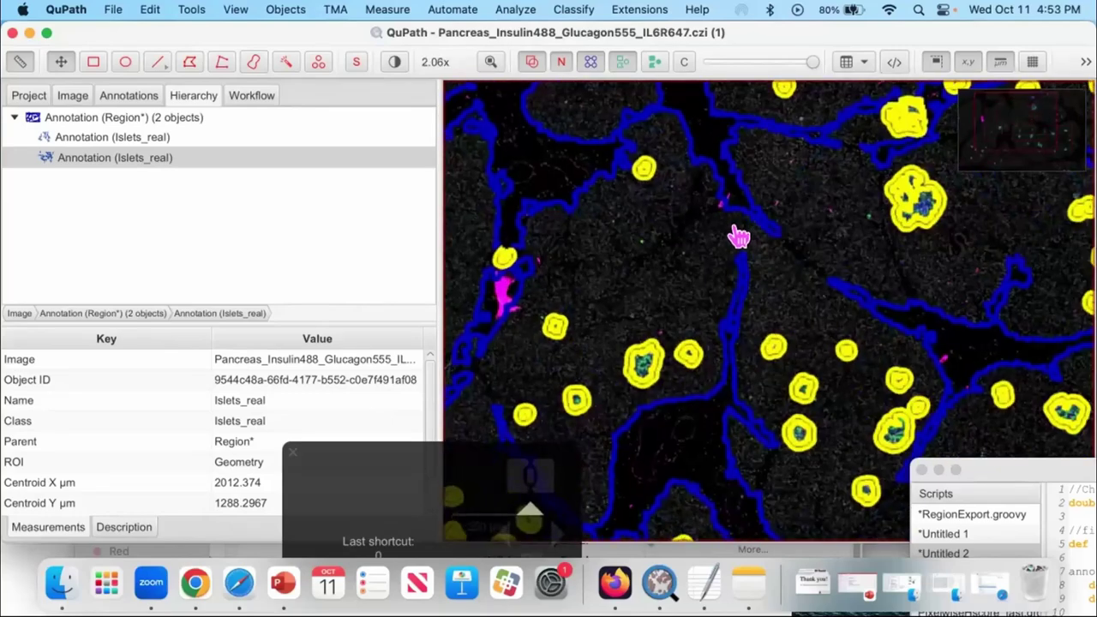
drag(769, 230, 764, 244)
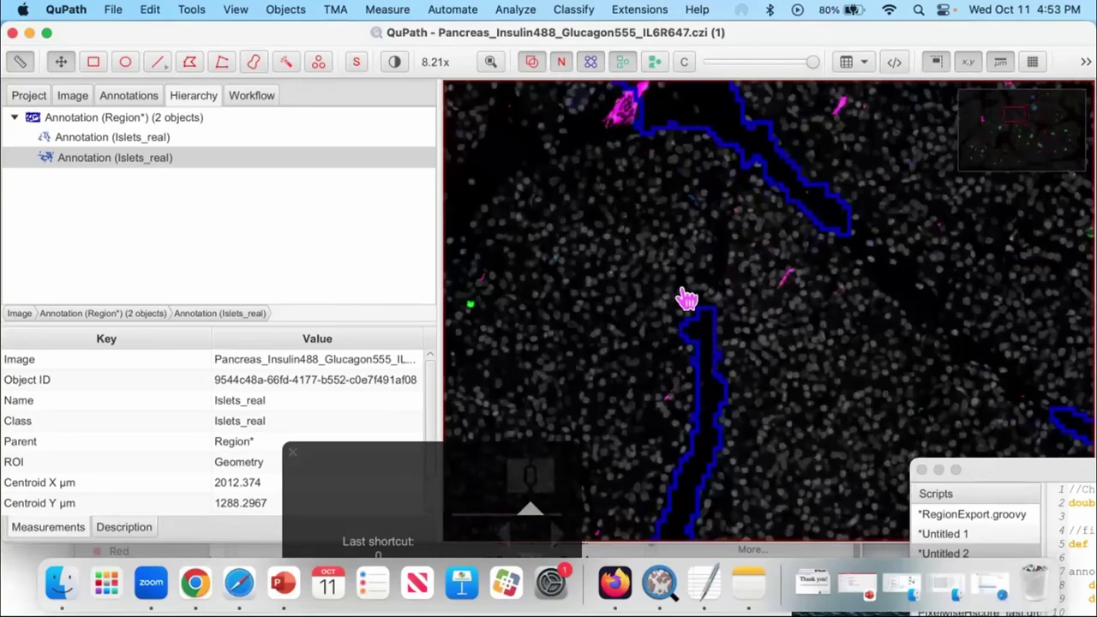
scroll(down, 3)
scroll(up, 3)
drag(736, 203, 630, 262)
scroll(up, 3)
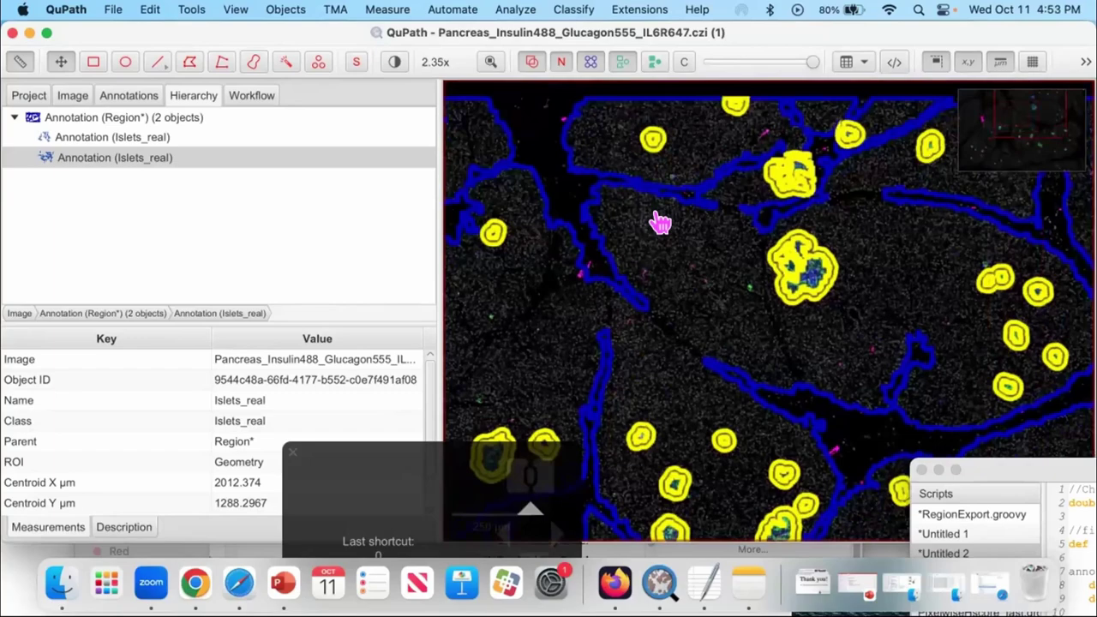
drag(666, 263, 681, 224)
scroll(up, 3)
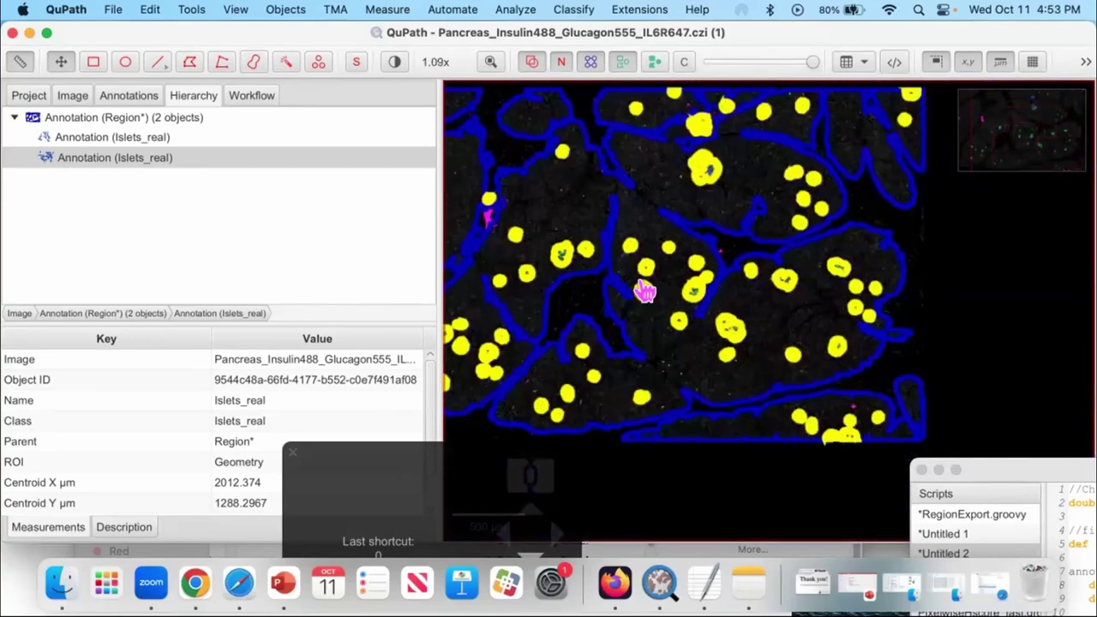